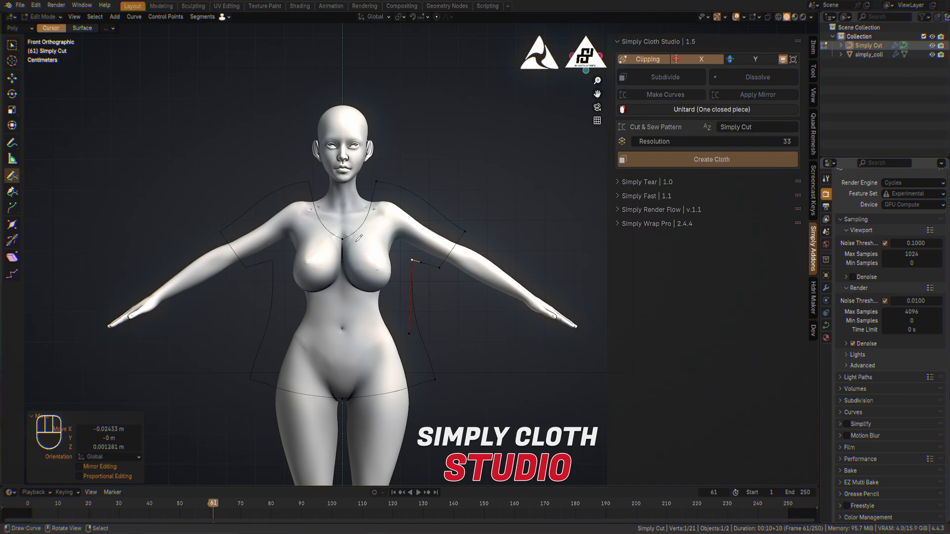
# Step: Create the boxy shirt cloth mesh from the drawn garment outline
pyautogui.click(704, 114)
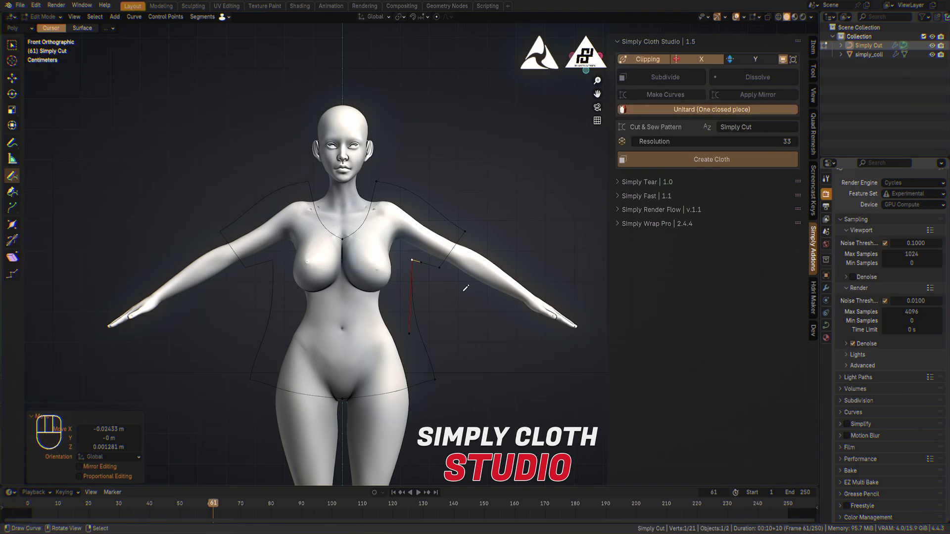
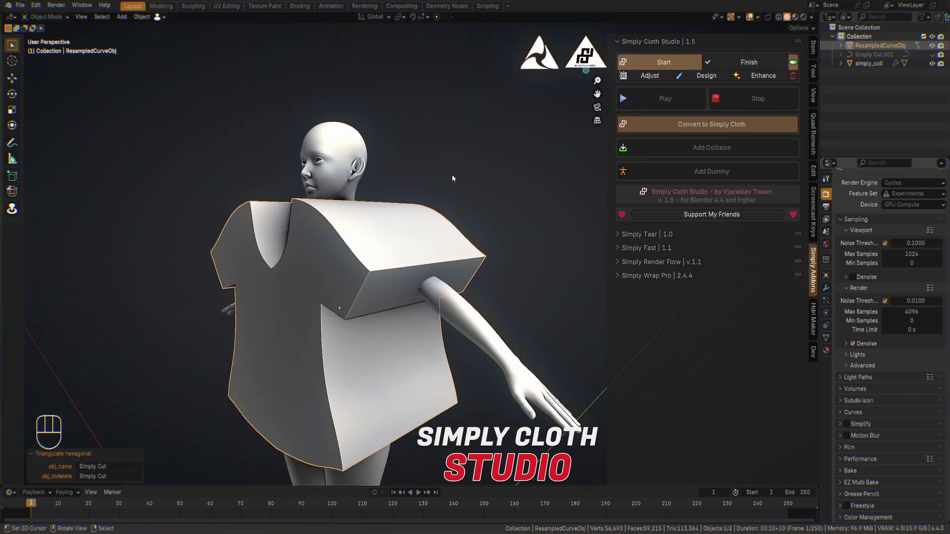
# Step: Enter mesh editing on the shirt and select the whole mesh for sewing
pyautogui.press('Tab')
pyautogui.press('3')
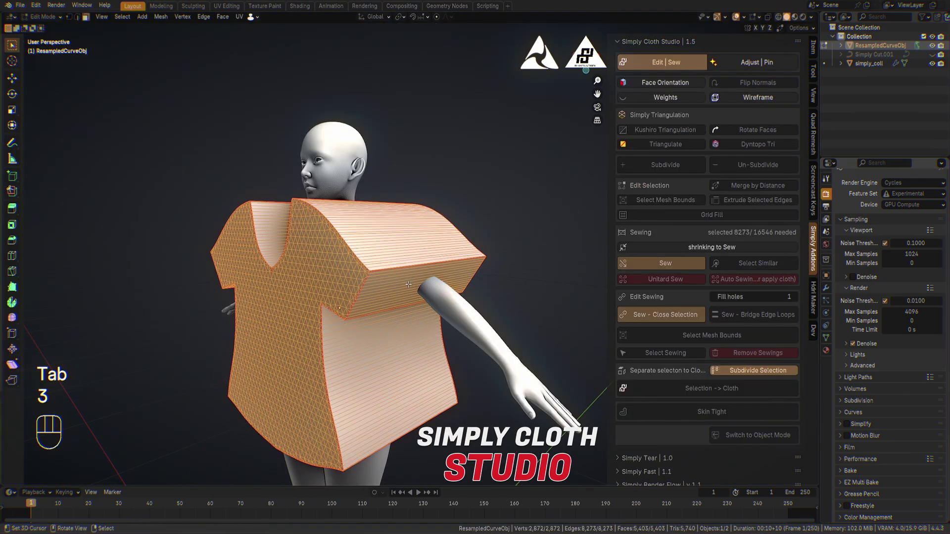
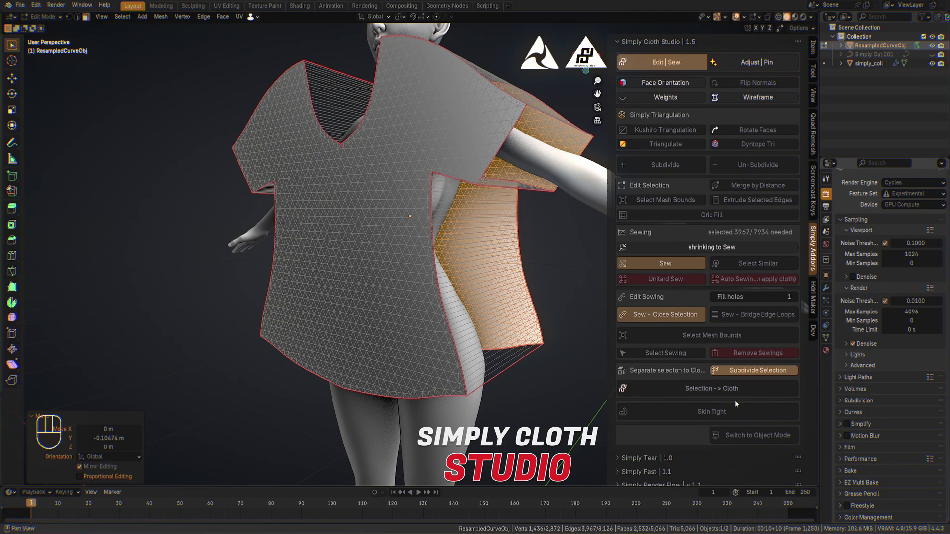
# Step: Convert the shirt panels to Simply Cloth and start the drape simulation
pyautogui.click(747, 433)
pyautogui.moveTo(526, 122); pyautogui.dragTo(528, 134)
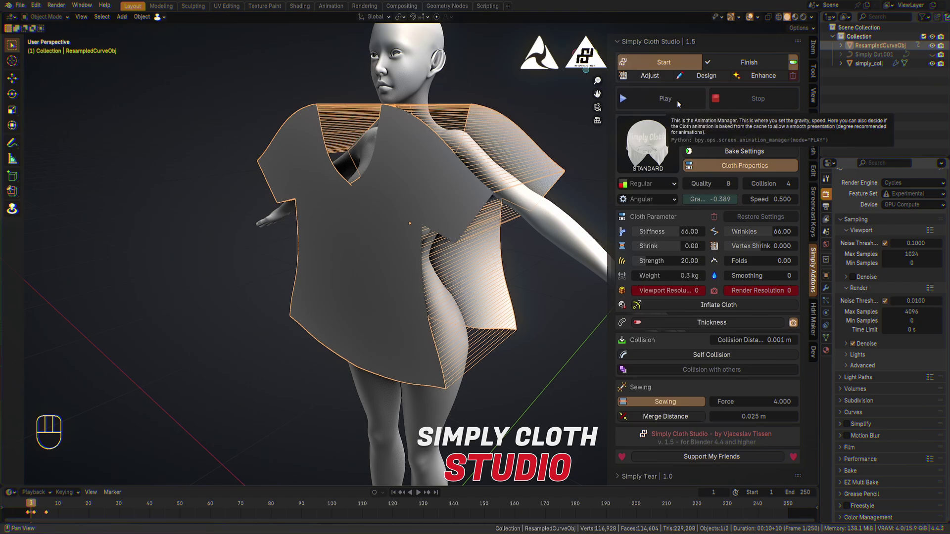
pyautogui.click(683, 104)
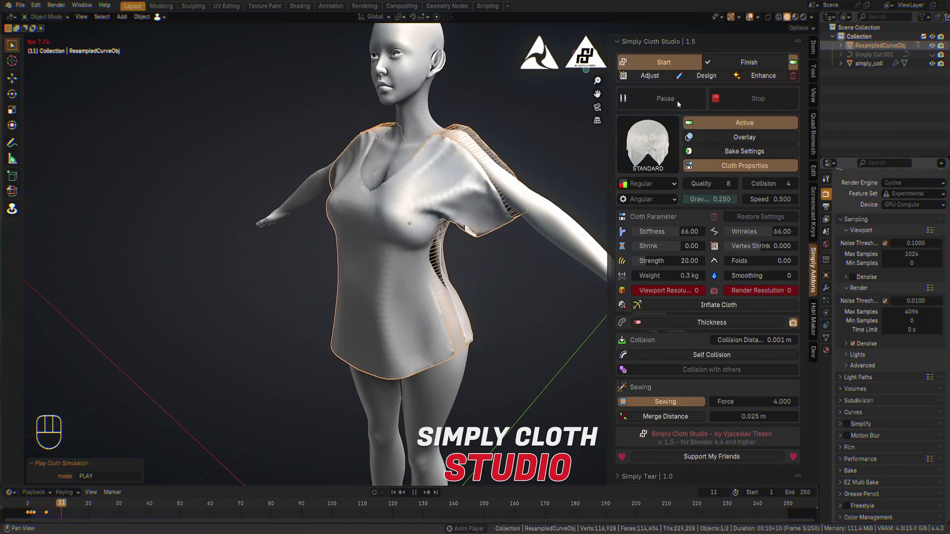
# Step: Orbit around the draping shirt to inspect the shoulder and sleeve seam
pyautogui.moveTo(669, 108); pyautogui.dragTo(467, 178)
pyautogui.moveTo(533, 142); pyautogui.dragTo(505, 150)
pyautogui.moveTo(512, 146); pyautogui.dragTo(468, 174)
pyautogui.moveTo(417, 180); pyautogui.dragTo(490, 154)
pyautogui.moveTo(505, 165); pyautogui.dragTo(438, 196)
pyautogui.moveTo(459, 202); pyautogui.dragTo(441, 210)
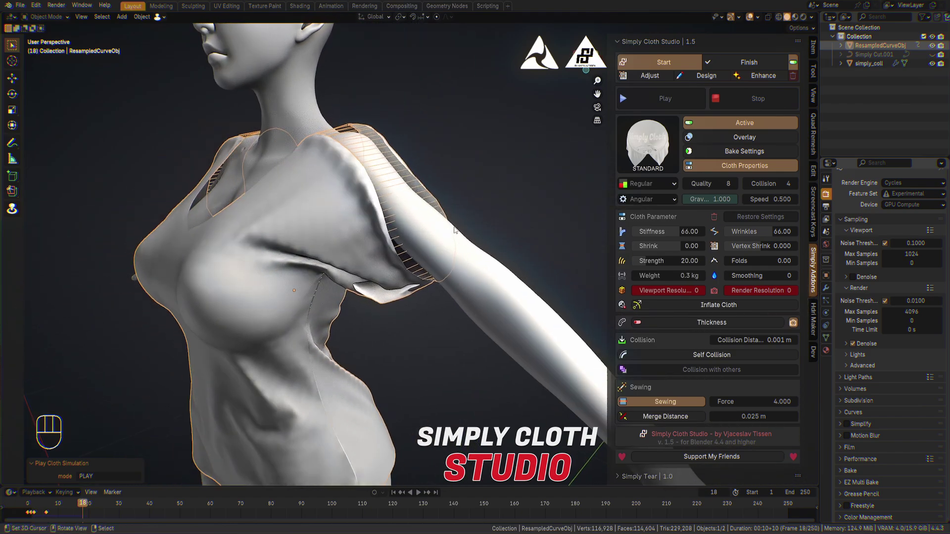
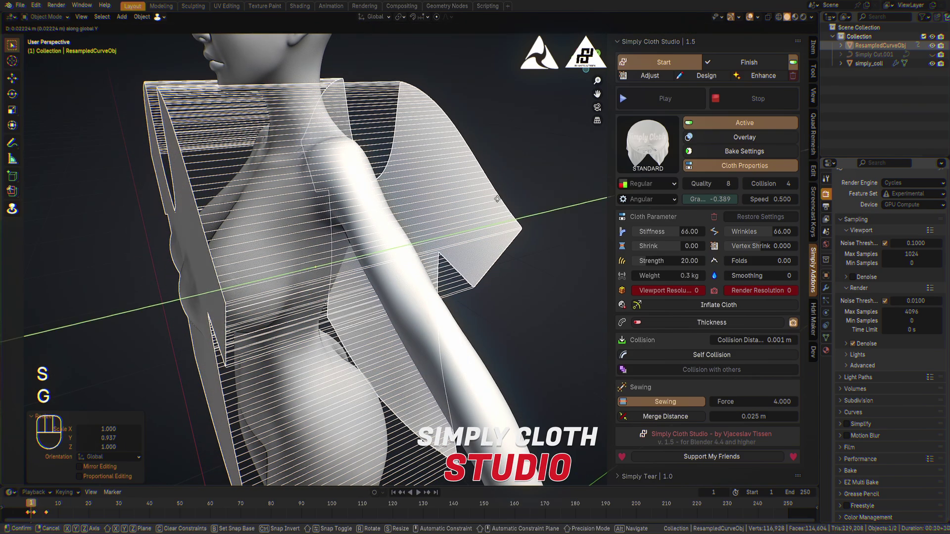
# Step: Scale the shirt panels narrower along Y with sewing force 8 and rerun the drape
pyautogui.middleClick(478, 199)
pyautogui.press('s')
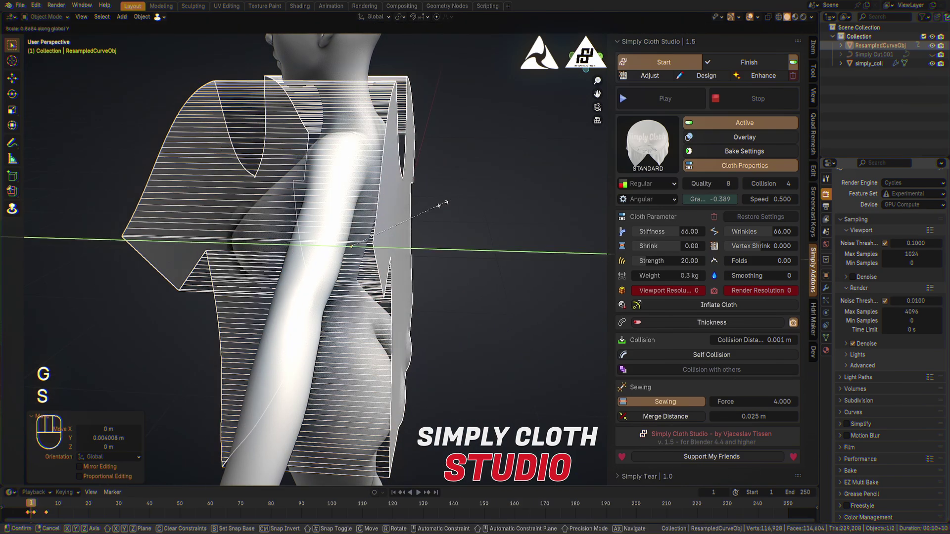
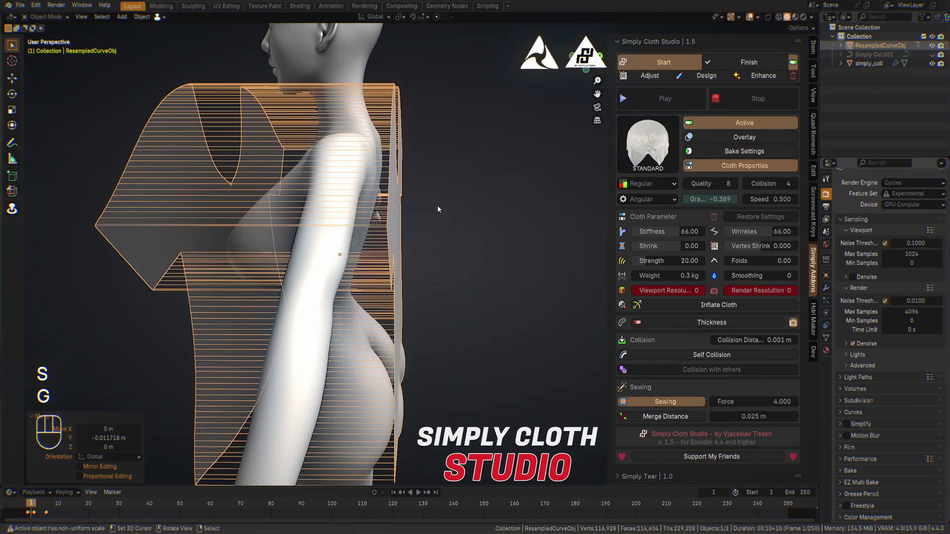
pyautogui.moveTo(455, 211); pyautogui.dragTo(573, 198)
pyautogui.click(686, 105)
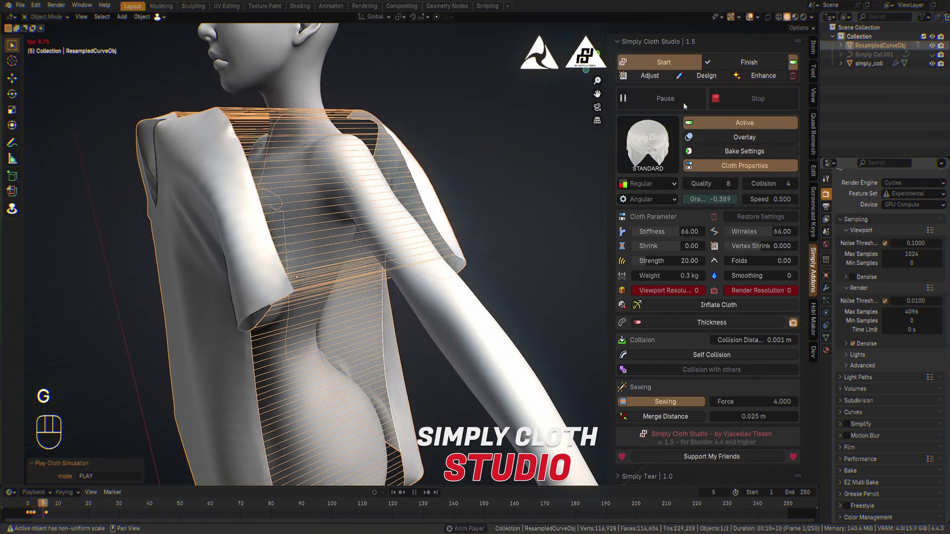
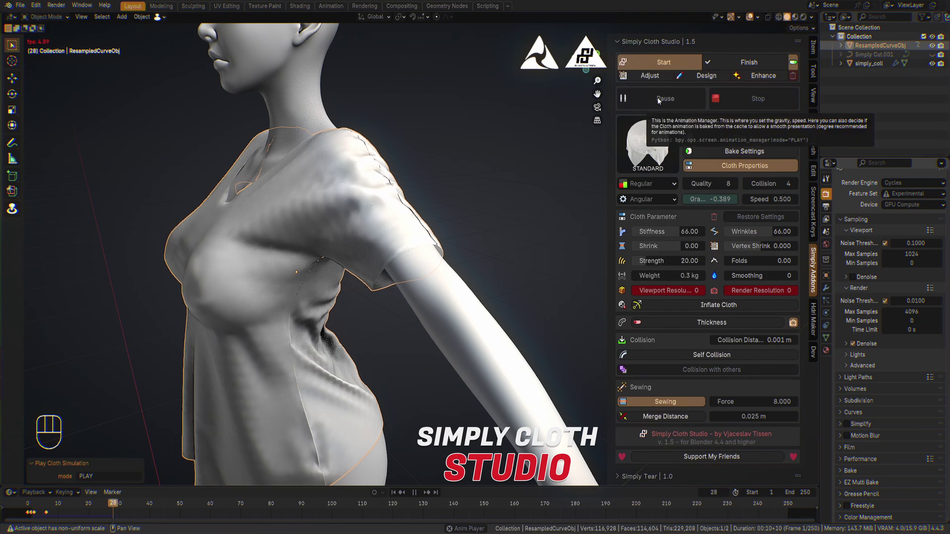
# Step: Orbit around the draped shirt to check the shoulder, sleeve and back fit
pyautogui.moveTo(406, 179); pyautogui.dragTo(451, 169)
pyautogui.moveTo(498, 210); pyautogui.dragTo(524, 137)
pyautogui.moveTo(529, 150); pyautogui.dragTo(787, 151)
pyautogui.moveTo(495, 212); pyautogui.dragTo(454, 213)
pyautogui.moveTo(407, 204); pyautogui.dragTo(441, 206)
pyautogui.moveTo(351, 211); pyautogui.dragTo(318, 198)
pyautogui.moveTo(367, 205); pyautogui.dragTo(318, 204)
pyautogui.moveTo(394, 195); pyautogui.dragTo(351, 226)
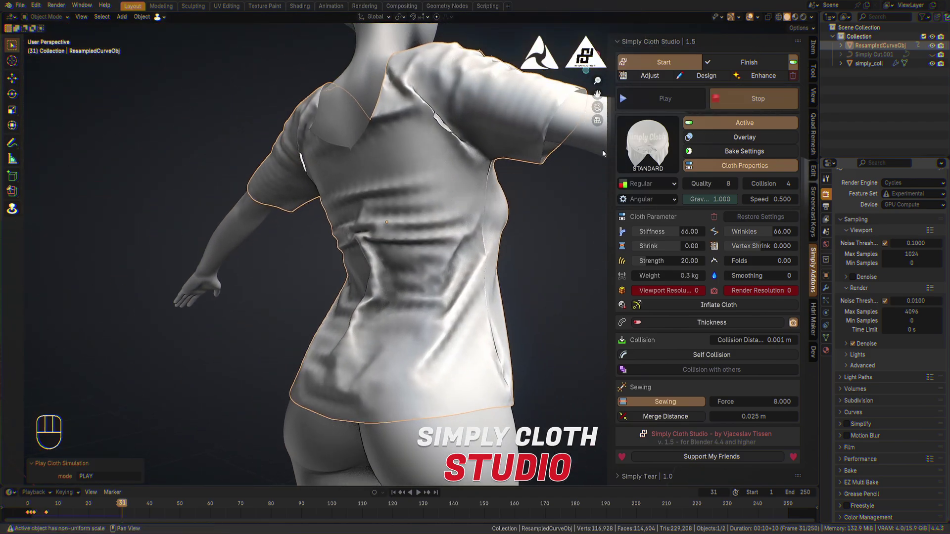
pyautogui.moveTo(442, 173); pyautogui.dragTo(469, 186)
pyautogui.moveTo(490, 201); pyautogui.dragTo(328, 199)
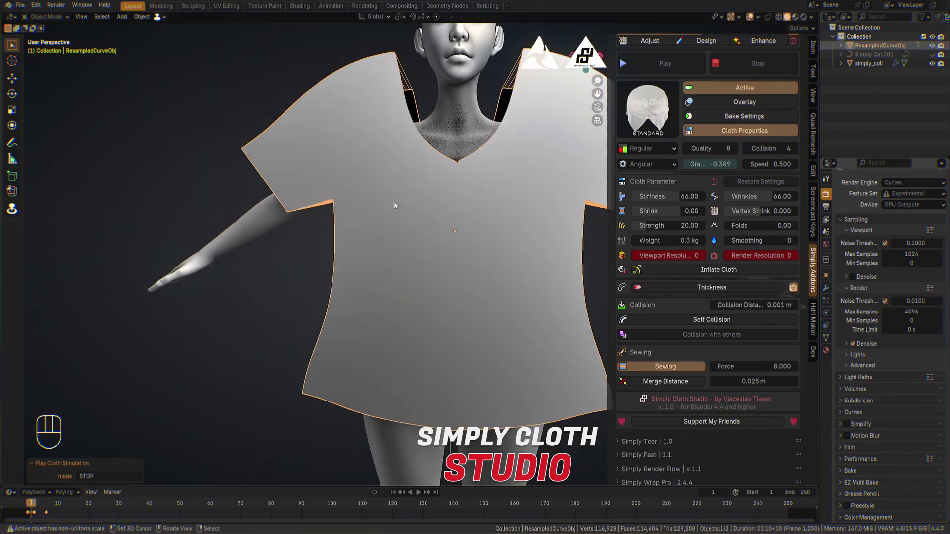
# Step: Edit the shirt mesh and browse to the Adjust | Pin shrink tools
pyautogui.moveTo(413, 222); pyautogui.dragTo(621, 212)
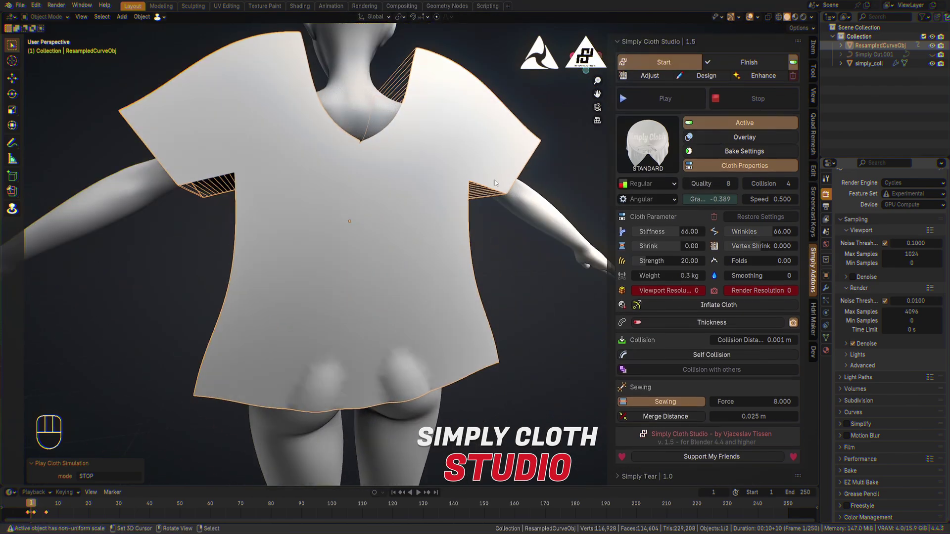
pyautogui.press('Tab')
pyautogui.click(669, 58)
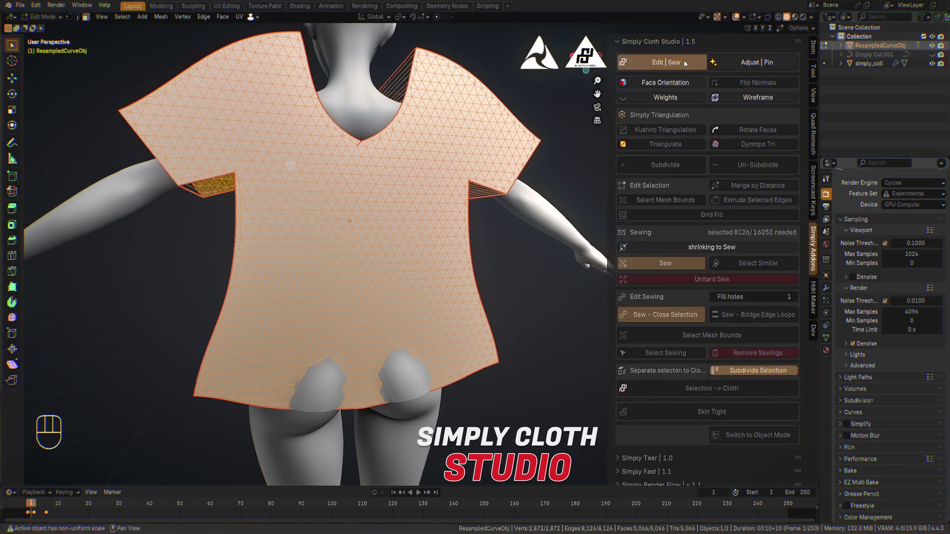
pyautogui.click(686, 62)
pyautogui.click(684, 60)
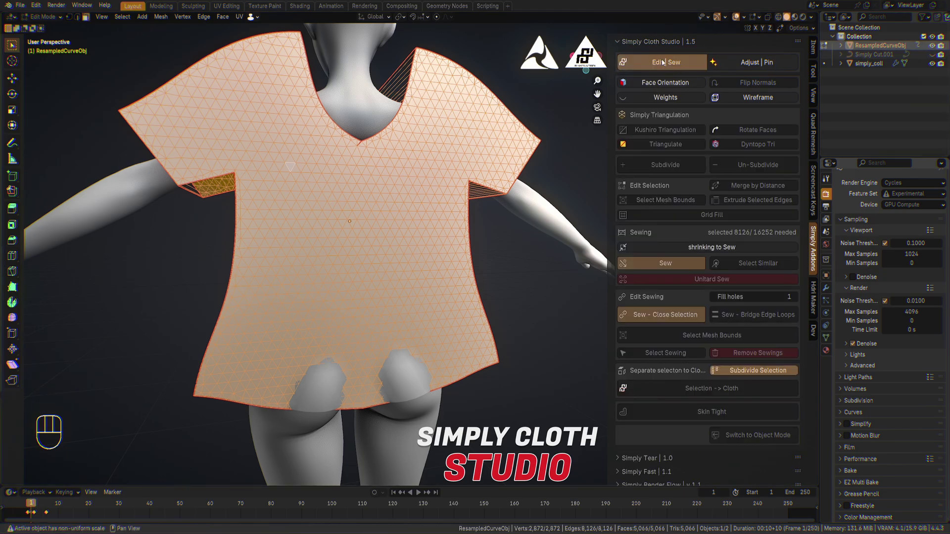
pyautogui.click(664, 61)
pyautogui.click(744, 57)
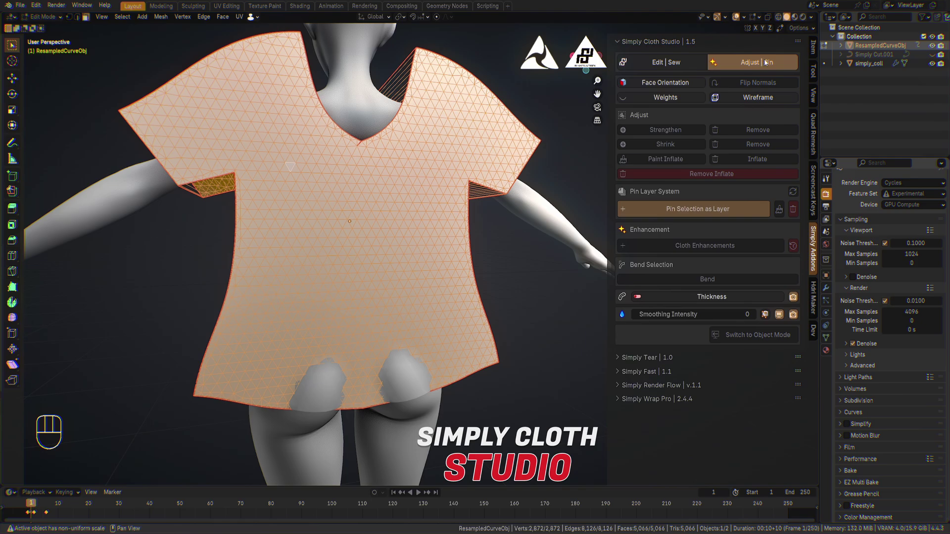
# Step: Apply vertex shrink 0.281 to the selected vertices and return to the sewing tools
pyautogui.click(767, 60)
pyautogui.click(760, 64)
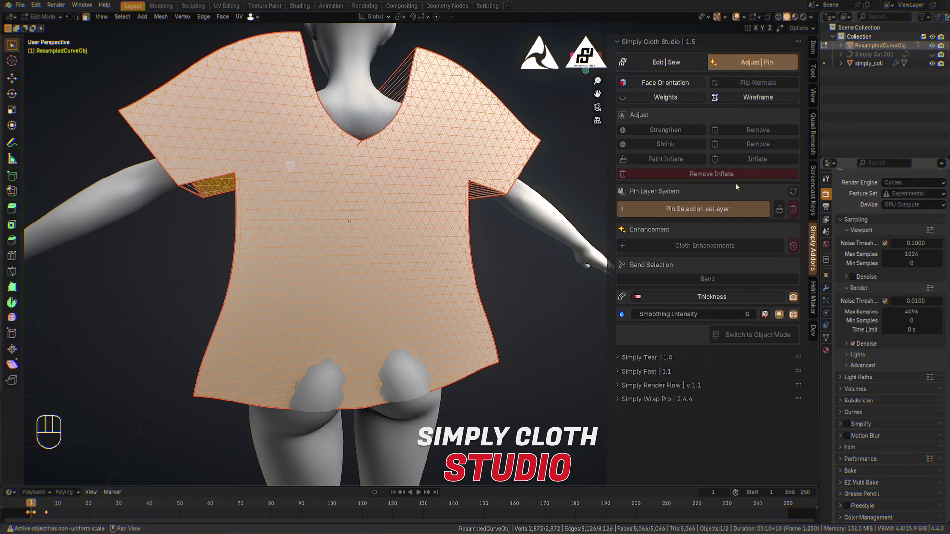
pyautogui.click(754, 62)
pyautogui.click(694, 64)
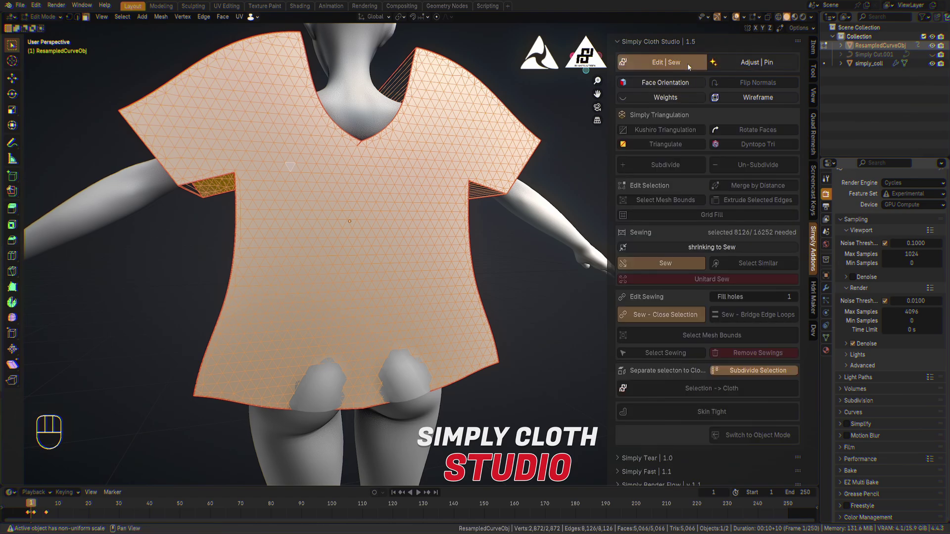
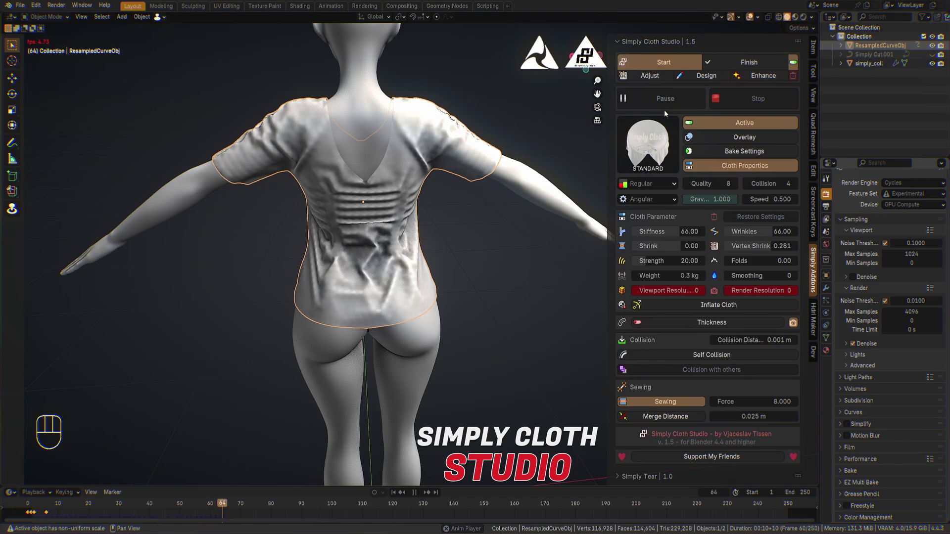
# Step: Orbit around the resimulated shirt to inspect the horizontal wrinkles across the back and front
pyautogui.moveTo(431, 196); pyautogui.dragTo(550, 175)
pyautogui.moveTo(534, 178); pyautogui.dragTo(453, 176)
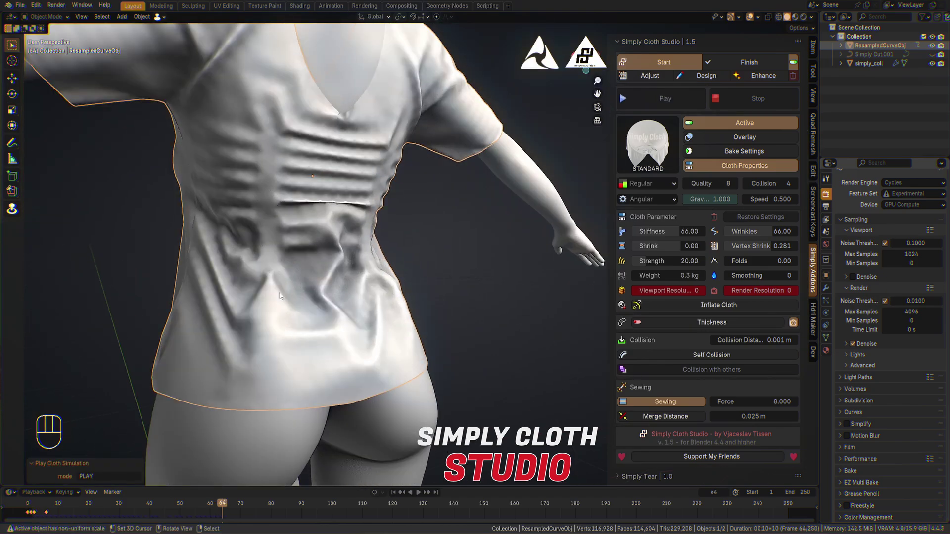
pyautogui.moveTo(399, 240); pyautogui.dragTo(440, 262)
pyautogui.moveTo(439, 244); pyautogui.dragTo(531, 244)
pyautogui.moveTo(541, 244); pyautogui.dragTo(528, 239)
pyautogui.moveTo(516, 230); pyautogui.dragTo(432, 227)
pyautogui.moveTo(486, 223); pyautogui.dragTo(537, 187)
pyautogui.moveTo(528, 165); pyautogui.dragTo(527, 243)
pyautogui.moveTo(533, 235); pyautogui.dragTo(497, 232)
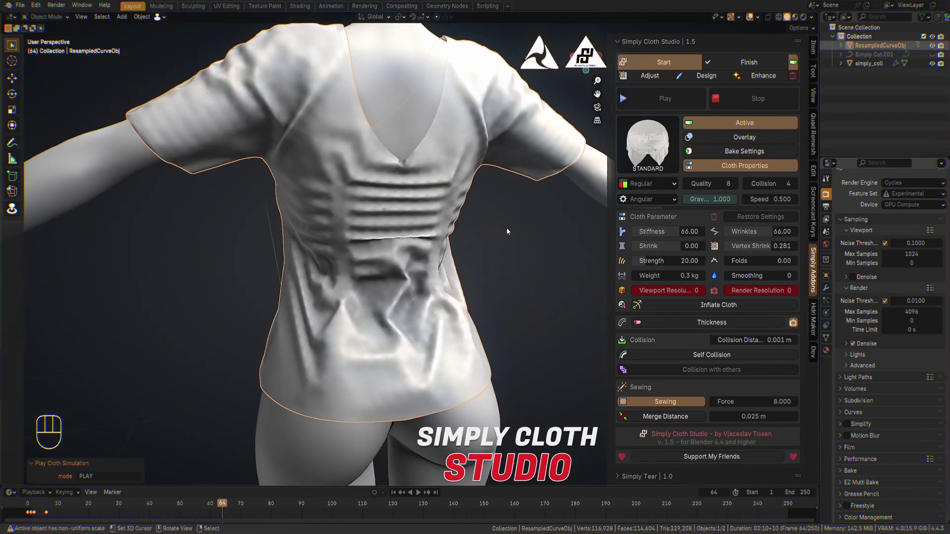
pyautogui.moveTo(509, 235); pyautogui.dragTo(501, 226)
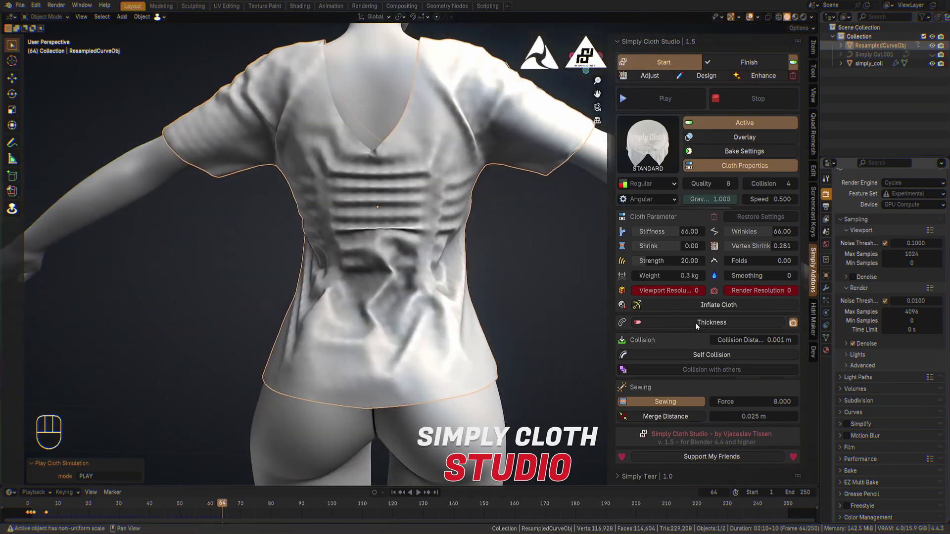
pyautogui.moveTo(473, 291); pyautogui.dragTo(199, 296)
pyautogui.middleClick(470, 203)
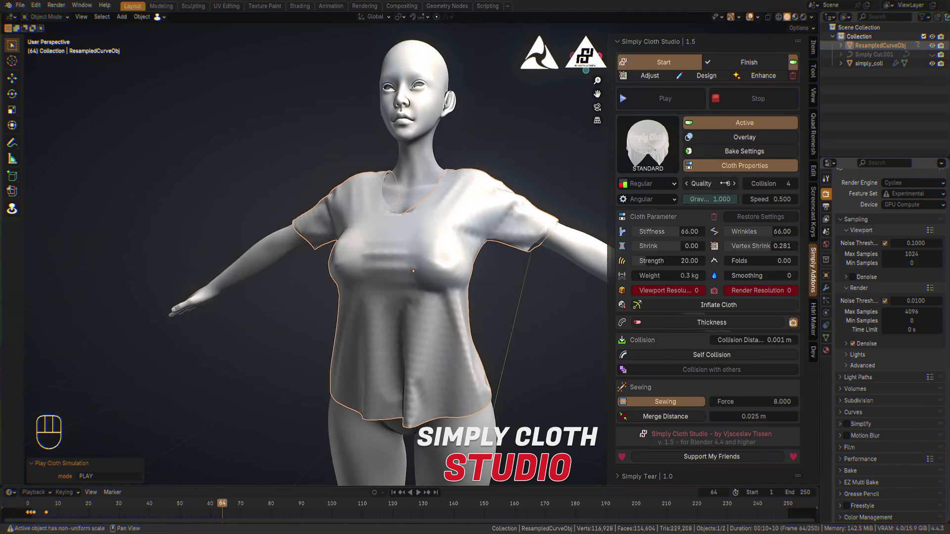
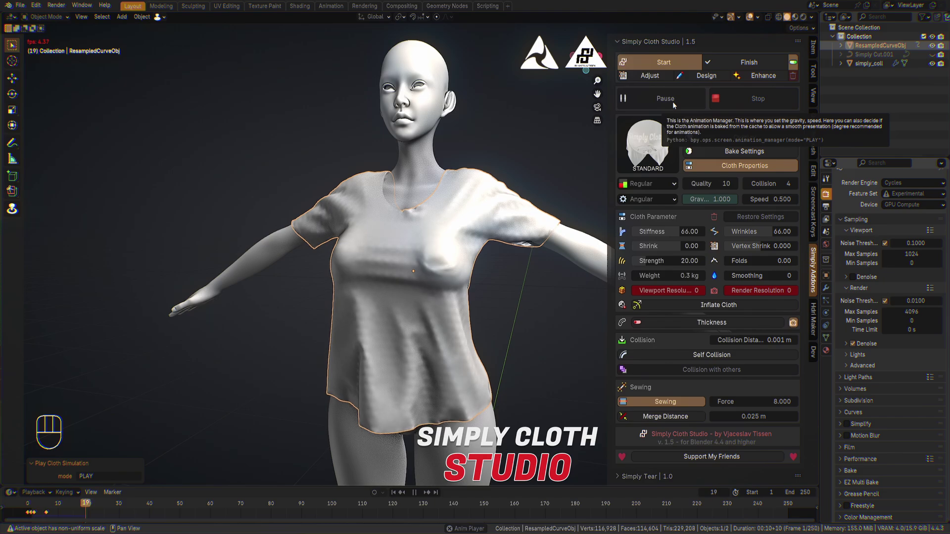
# Step: Adjust the shirt's vertex shrink toward 0.351 and inspect the folds near the hem
pyautogui.moveTo(508, 231); pyautogui.dragTo(487, 223)
pyautogui.click(663, 101)
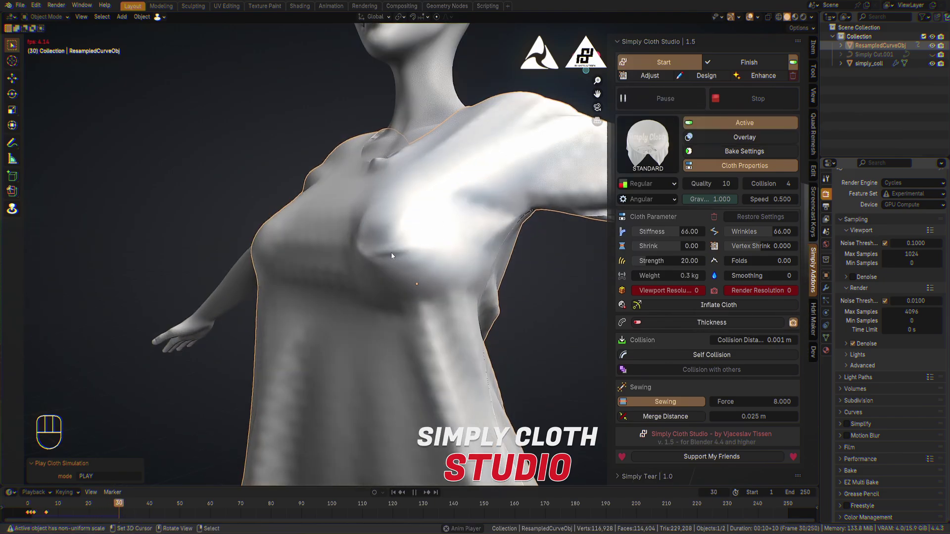
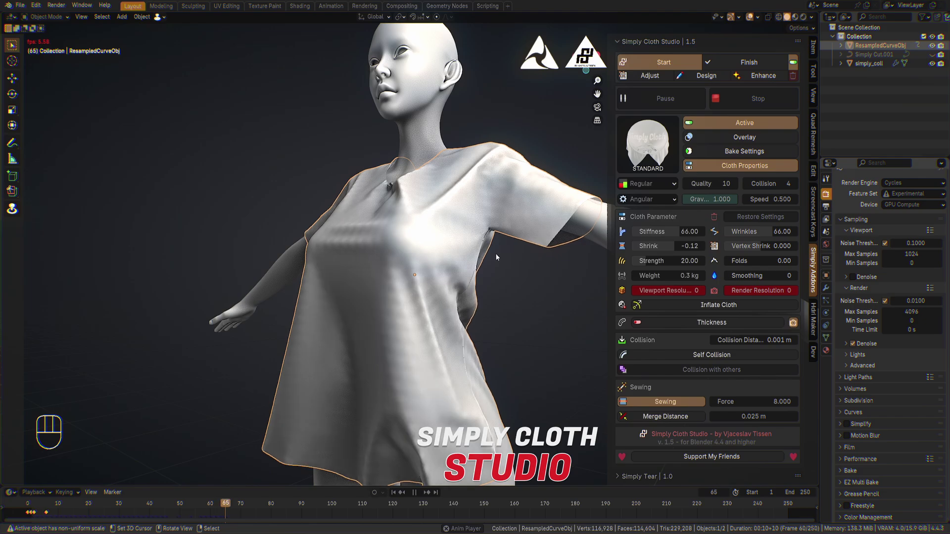
pyautogui.click(652, 104)
pyautogui.moveTo(502, 230); pyautogui.dragTo(384, 244)
pyautogui.click(412, 234)
pyautogui.moveTo(405, 340); pyautogui.dragTo(433, 250)
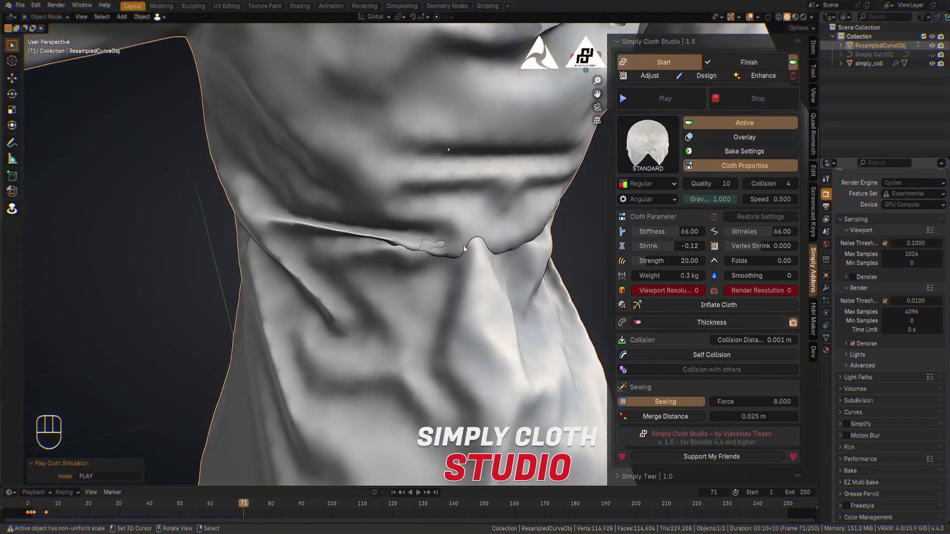
# Step: Enable self collision, rerun the shirt simulation, review it and stop playback
pyautogui.click(698, 354)
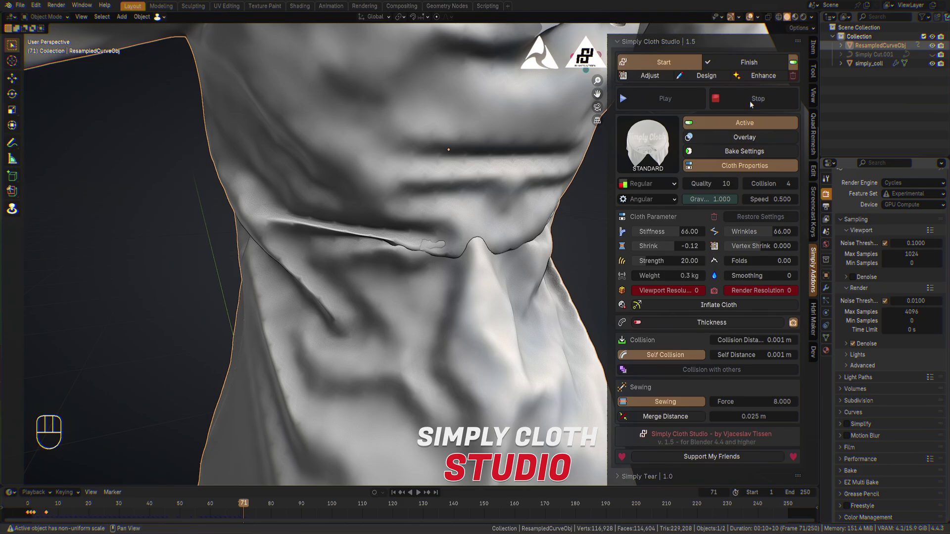
pyautogui.click(696, 103)
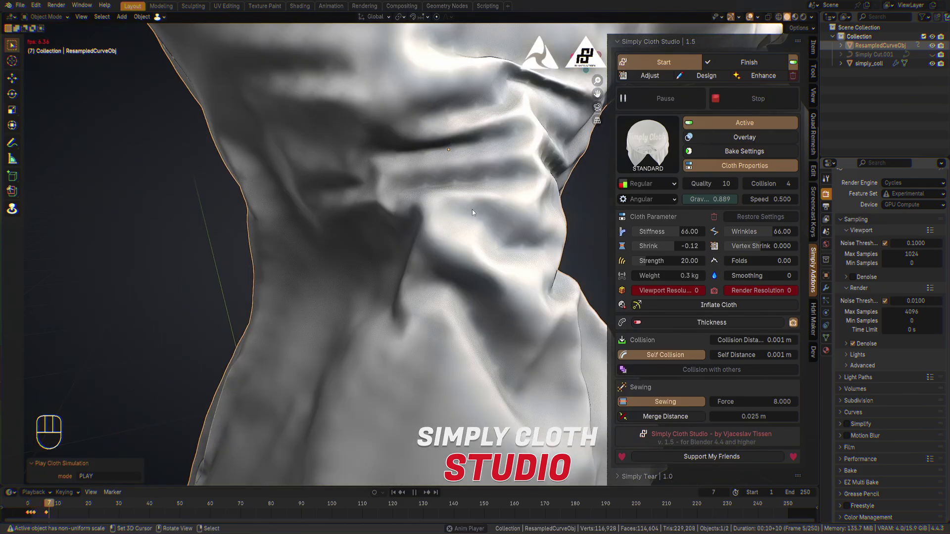
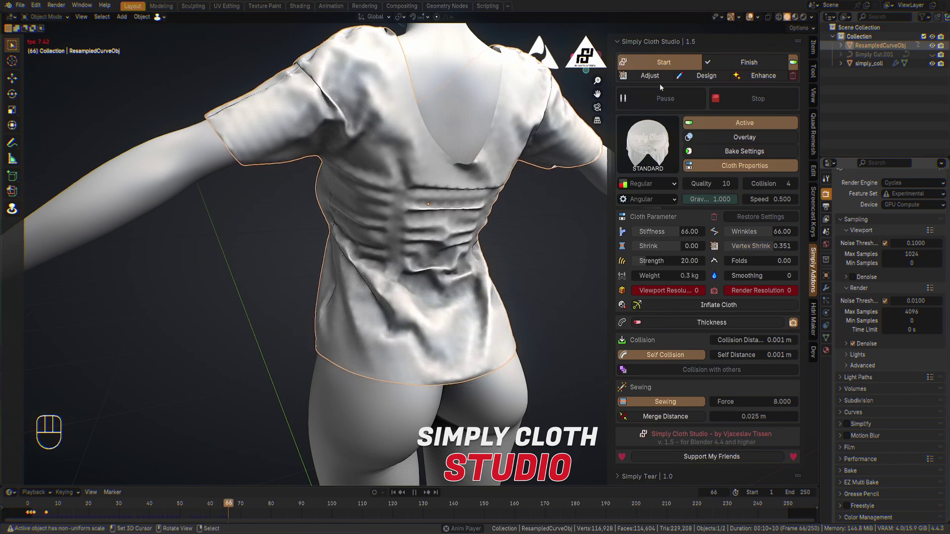
pyautogui.moveTo(492, 197); pyautogui.dragTo(650, 195)
pyautogui.click(680, 104)
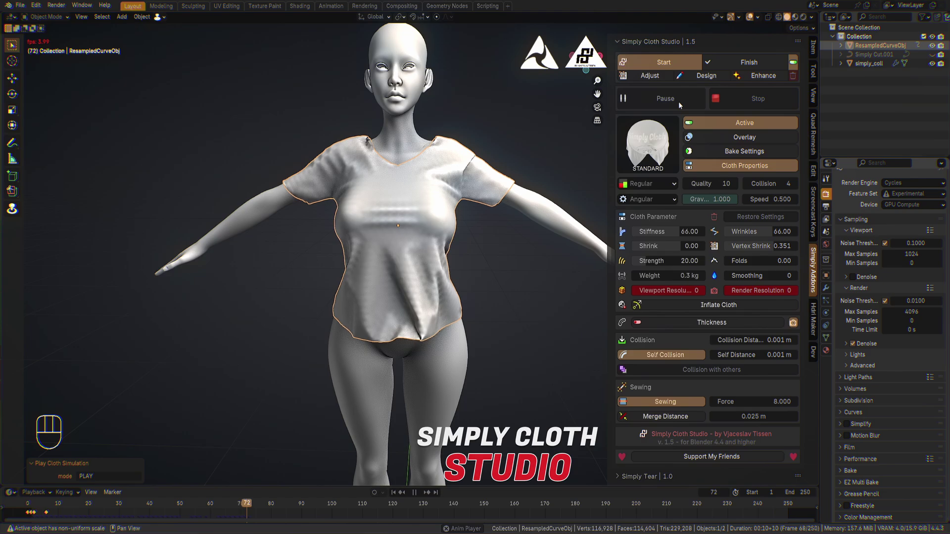
pyautogui.moveTo(678, 104); pyautogui.dragTo(683, 68)
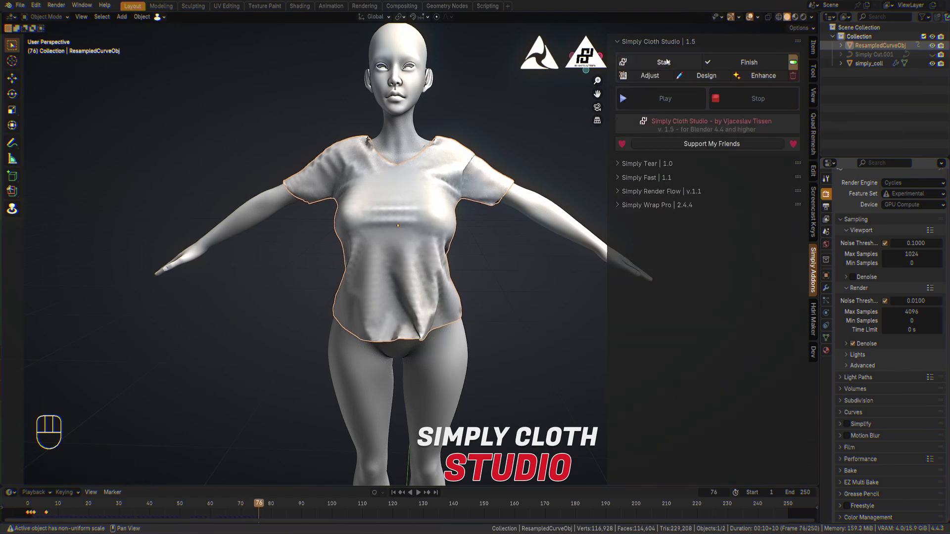
# Step: Switch to the Design tearing options and rewind the shirt to its flat frame-1 pattern
pyautogui.click(668, 77)
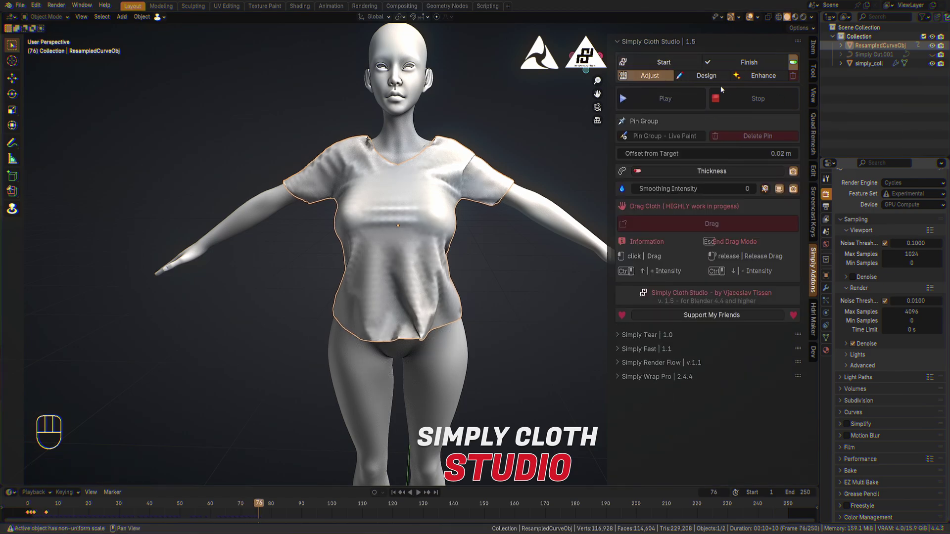
pyautogui.click(711, 76)
pyautogui.click(672, 77)
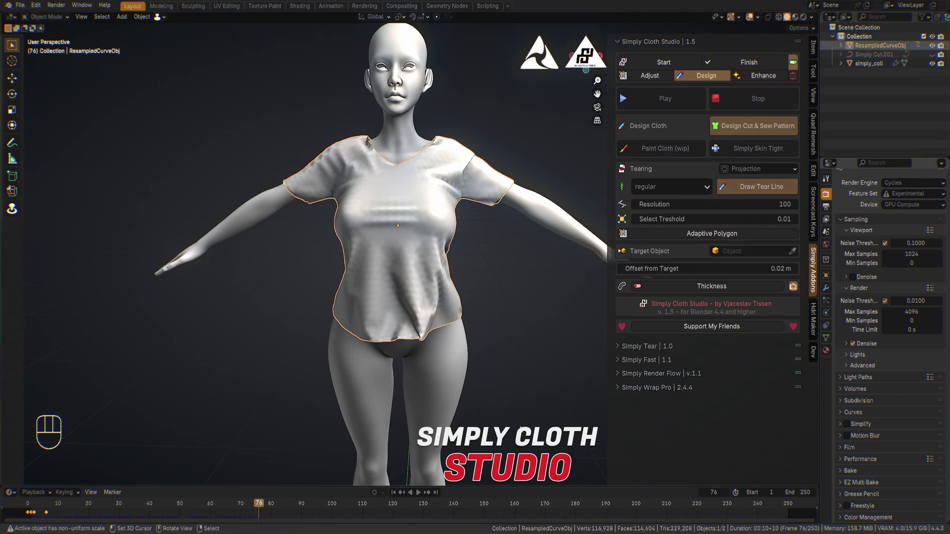
pyautogui.click(393, 494)
pyautogui.middleClick(452, 293)
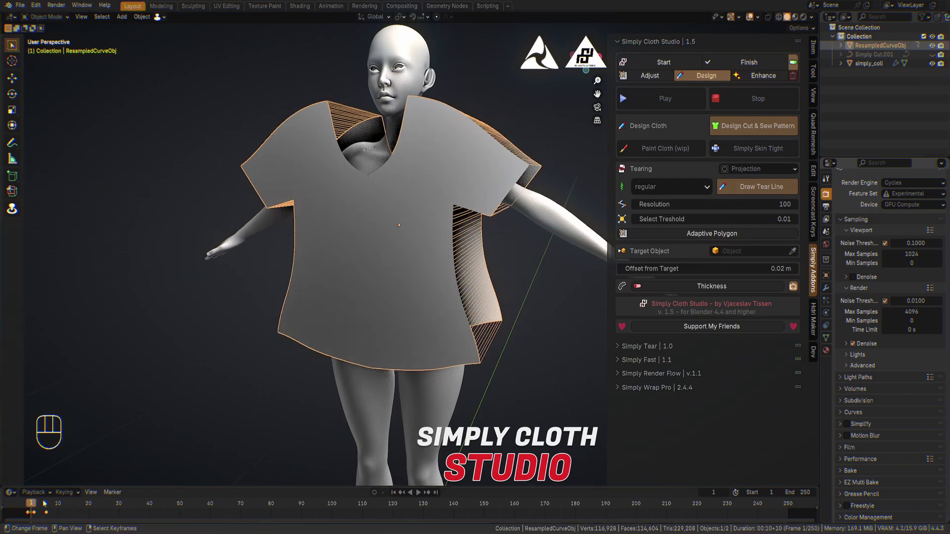
pyautogui.moveTo(401, 261); pyautogui.dragTo(402, 301)
pyautogui.moveTo(444, 287); pyautogui.dragTo(475, 279)
pyautogui.moveTo(491, 315); pyautogui.dragTo(494, 280)
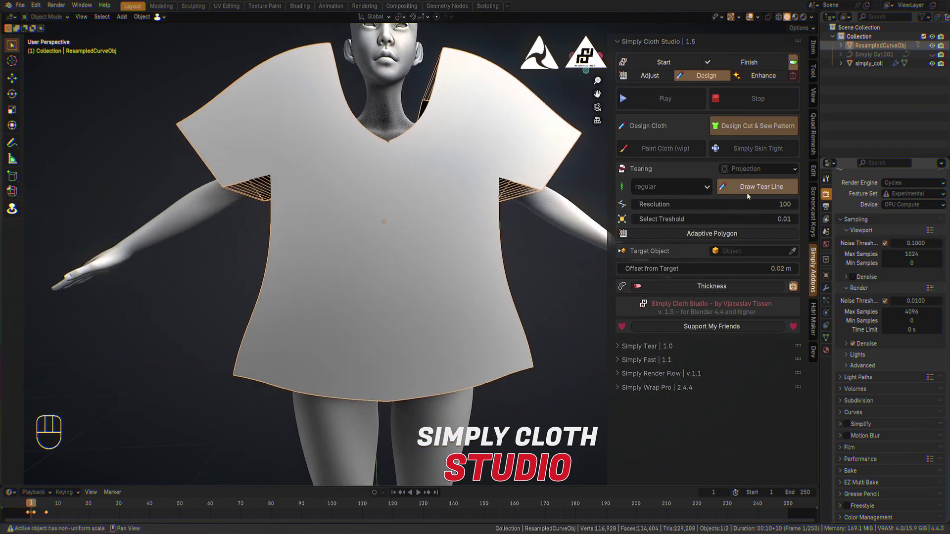
# Step: Set tearing resolution 250, select threshold 0.03 and adaptive polygon off
pyautogui.moveTo(696, 186); pyautogui.dragTo(680, 185)
pyautogui.moveTo(658, 189); pyautogui.dragTo(655, 227)
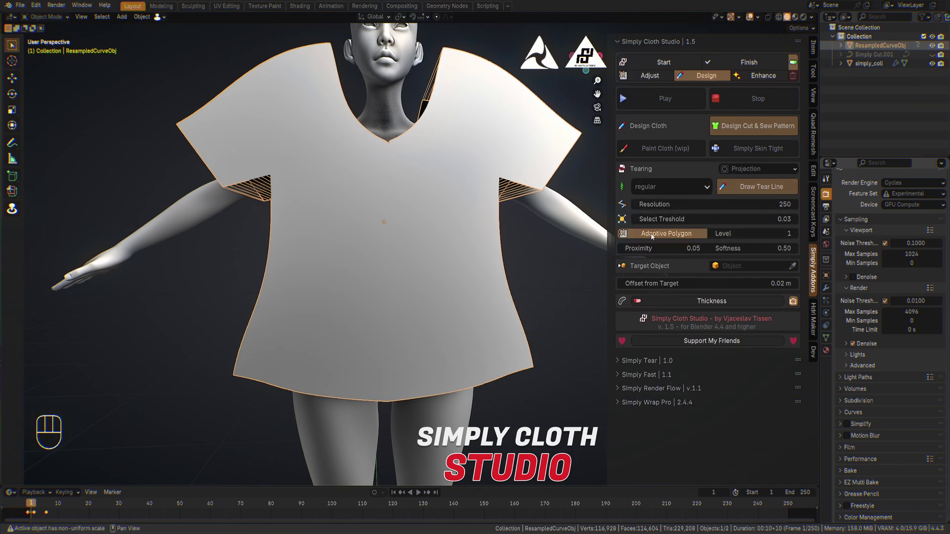
pyautogui.click(699, 234)
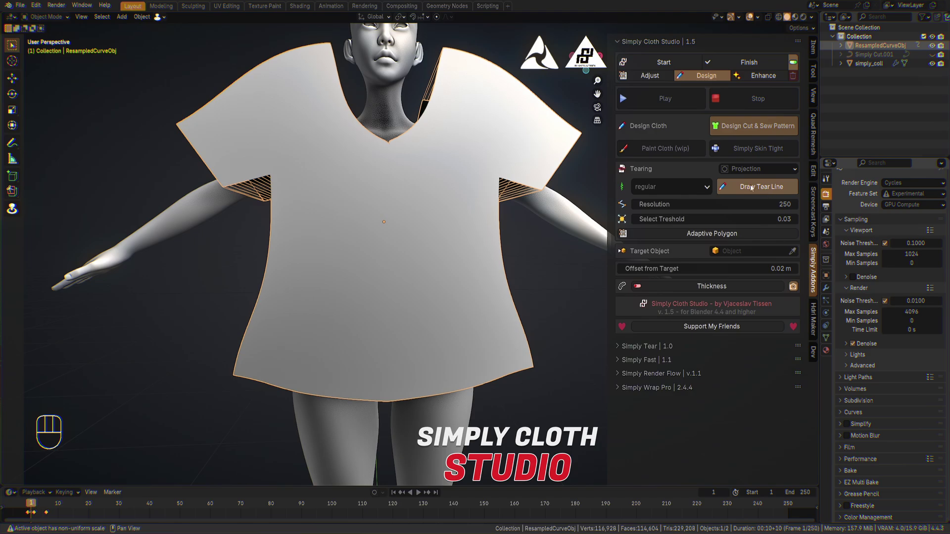
# Step: Draw tear lines across the shirt front, finish them and simulate the rips
pyautogui.click(765, 189)
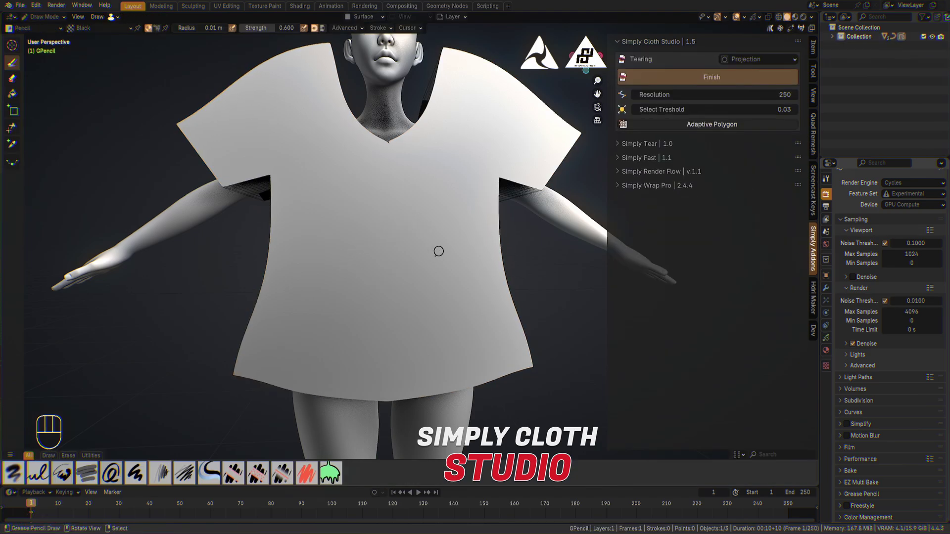
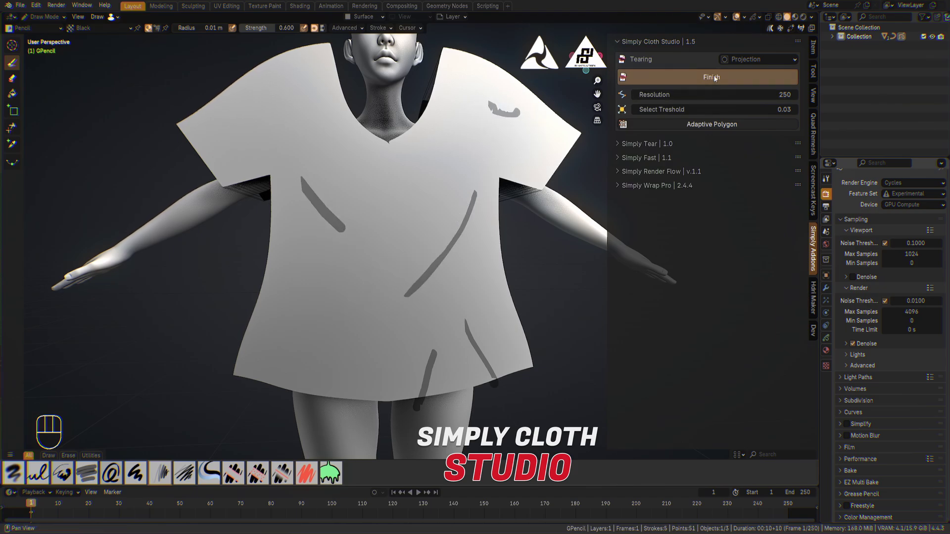
pyautogui.click(719, 79)
pyautogui.moveTo(548, 187); pyautogui.dragTo(537, 193)
# Step: Play the torn-shirt simulation and orbit to inspect the rips from several angles
pyautogui.click(680, 101)
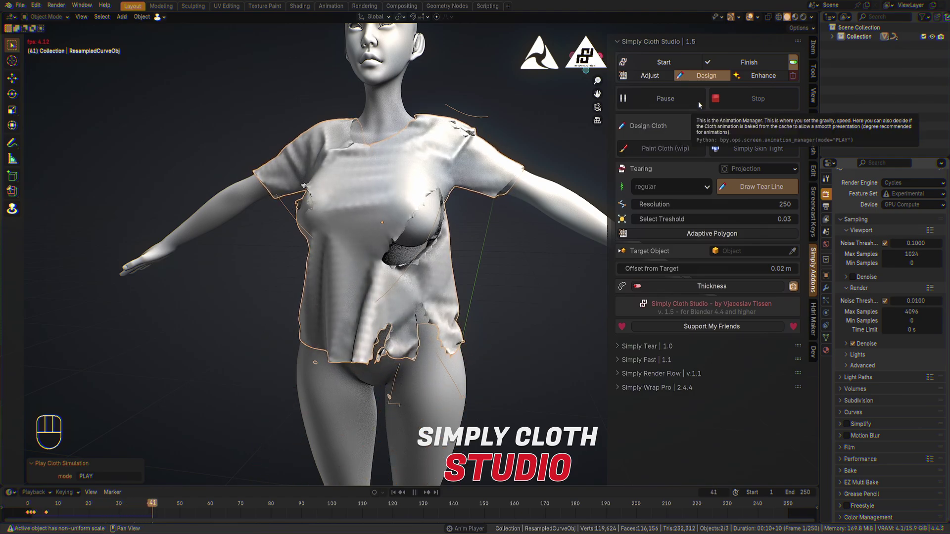
pyautogui.moveTo(513, 240); pyautogui.dragTo(487, 238)
pyautogui.moveTo(487, 239); pyautogui.dragTo(407, 244)
pyautogui.moveTo(407, 244); pyautogui.dragTo(517, 249)
pyautogui.moveTo(538, 266); pyautogui.dragTo(555, 227)
pyautogui.moveTo(500, 221); pyautogui.dragTo(474, 216)
pyautogui.press('z')
pyautogui.moveTo(489, 195); pyautogui.dragTo(517, 196)
# Step: Stop the simulation and reframe the view on the flat torn shirt panels
pyautogui.click(674, 101)
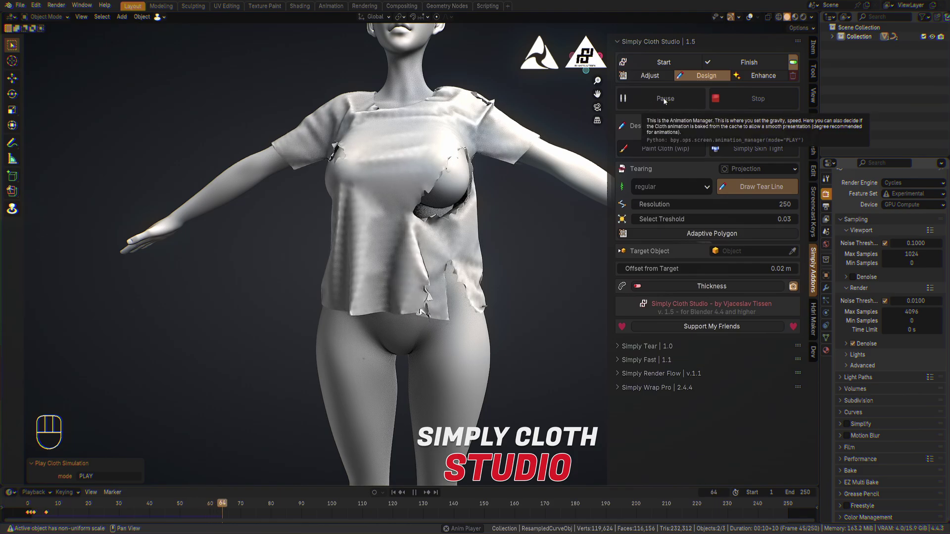
pyautogui.moveTo(452, 156); pyautogui.dragTo(449, 188)
pyautogui.moveTo(450, 189); pyautogui.dragTo(506, 197)
pyautogui.moveTo(502, 194); pyautogui.dragTo(431, 197)
# Step: Rewind to frame 1 and enable Adaptive Polygon (Level 1, Proximity 0.05, Softness 0.50)
pyautogui.moveTo(504, 184); pyautogui.dragTo(504, 177)
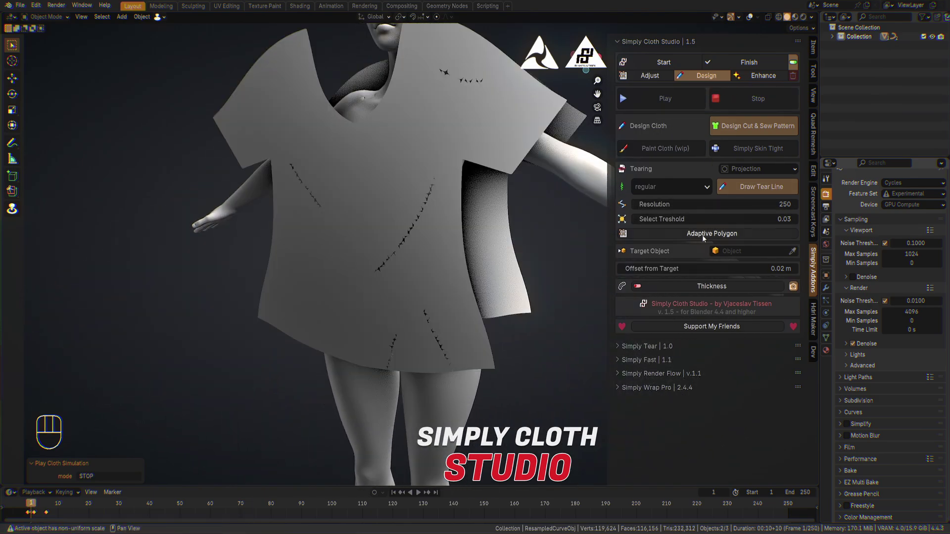
pyautogui.moveTo(690, 187); pyautogui.dragTo(664, 230)
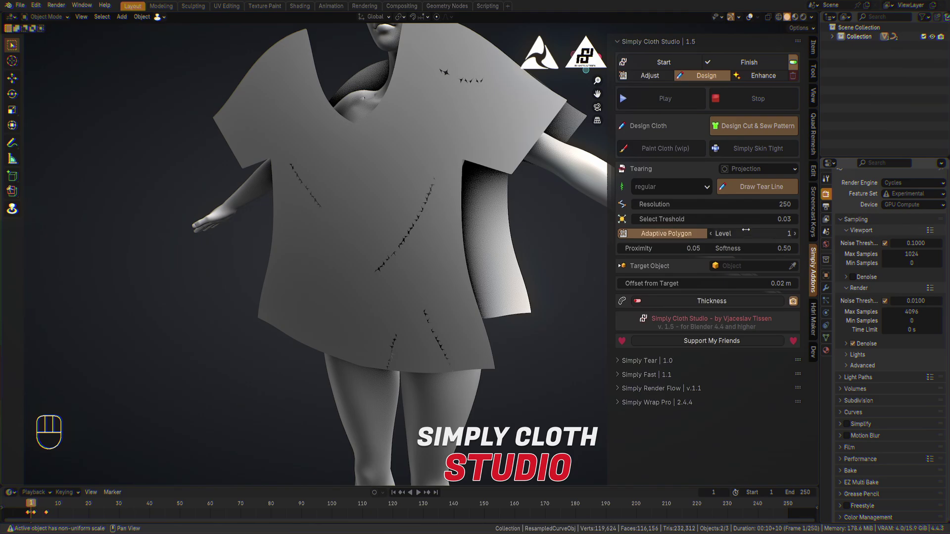
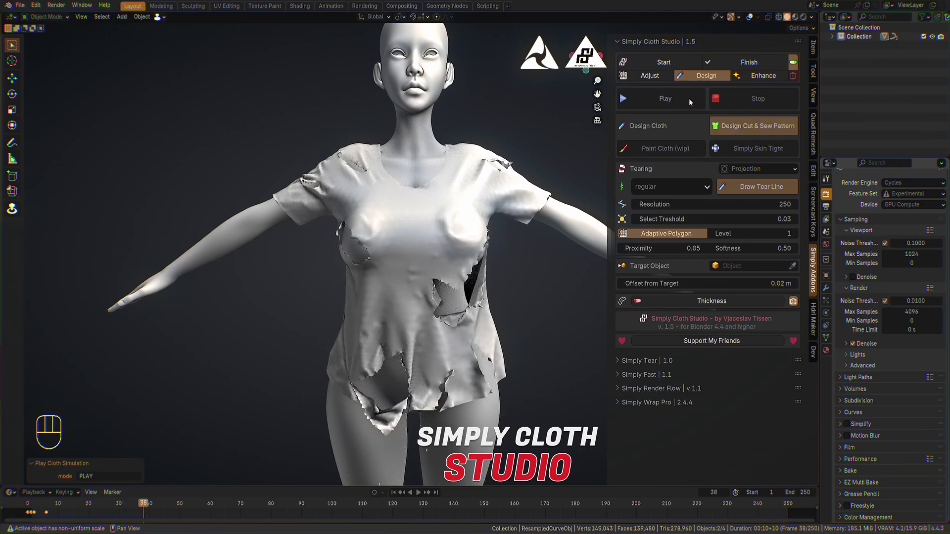
# Step: Zoom onto the chest tear and enable the Wireframe viewport overlay
pyautogui.moveTo(482, 261); pyautogui.dragTo(474, 140)
pyautogui.click(395, 158)
pyautogui.moveTo(432, 291); pyautogui.dragTo(460, 283)
pyautogui.moveTo(484, 179); pyautogui.dragTo(497, 303)
pyautogui.click(750, 17)
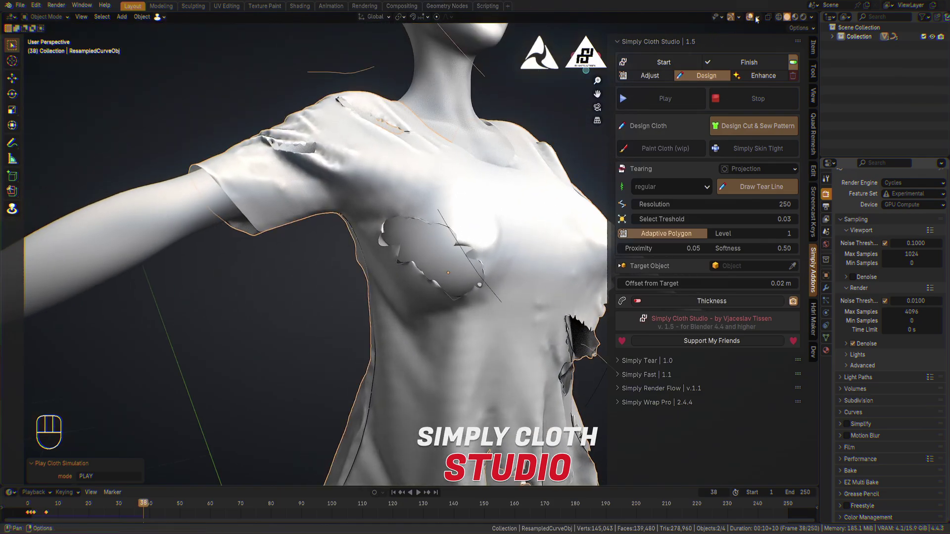
pyautogui.moveTo(757, 18); pyautogui.dragTo(624, 171)
pyautogui.click(437, 153)
# Step: Inspect the refined triangles along the shoulder and lower-shirt tears up close
pyautogui.moveTo(513, 201); pyautogui.dragTo(432, 184)
pyautogui.middleClick(429, 186)
pyautogui.middleClick(385, 335)
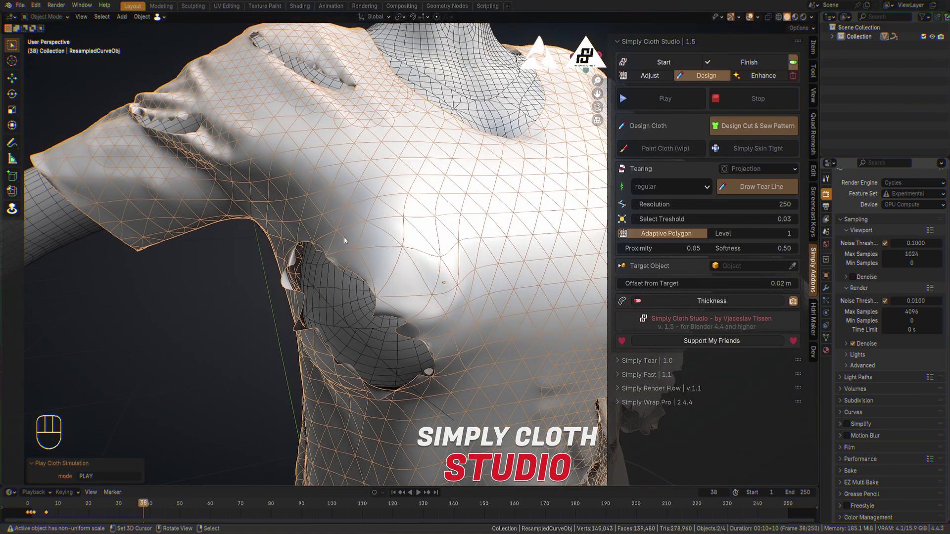
pyautogui.moveTo(390, 227); pyautogui.dragTo(460, 332)
pyautogui.moveTo(449, 338); pyautogui.dragTo(444, 351)
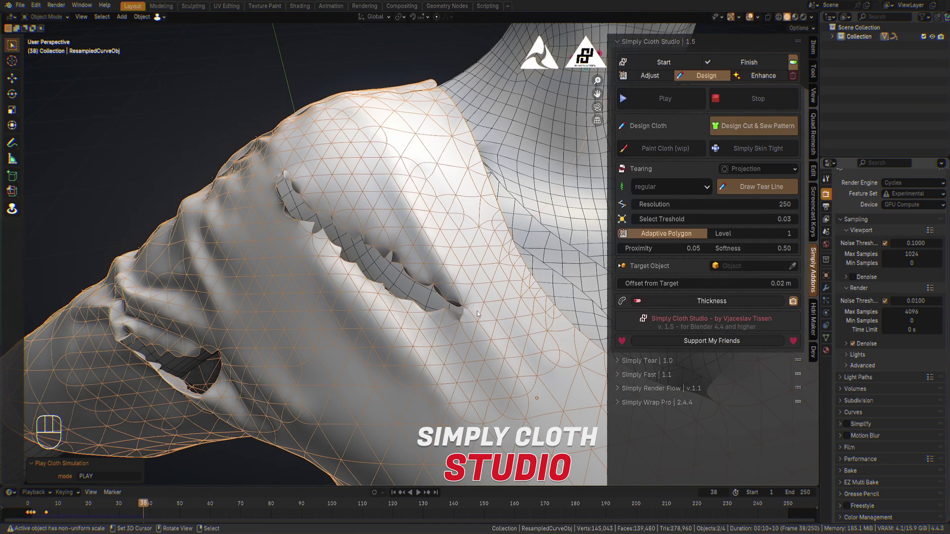
pyautogui.middleClick(467, 339)
pyautogui.moveTo(444, 295); pyautogui.dragTo(433, 270)
pyautogui.middleClick(449, 344)
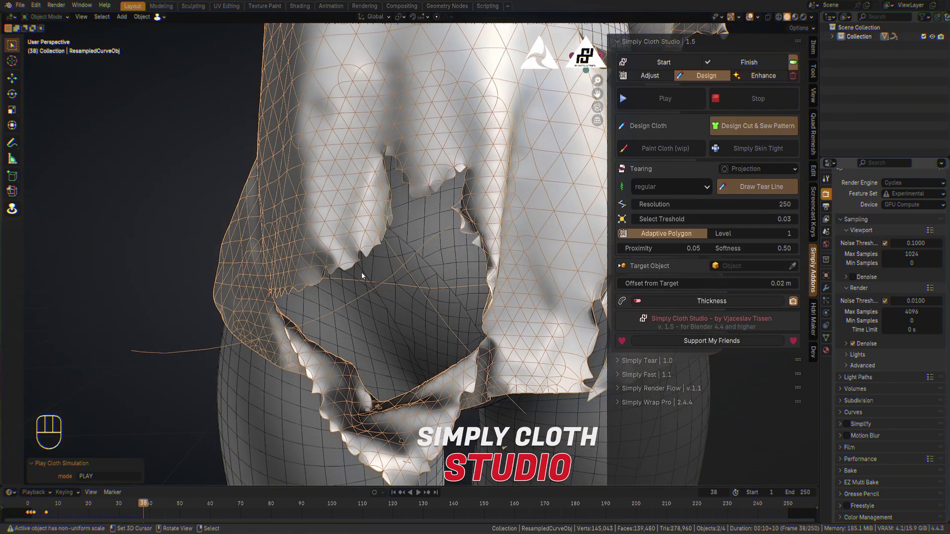
pyautogui.moveTo(469, 252); pyautogui.dragTo(435, 258)
# Step: Pull back to view the whole torn shirt and rewind it to its first frame
pyautogui.moveTo(484, 215); pyautogui.dragTo(355, 240)
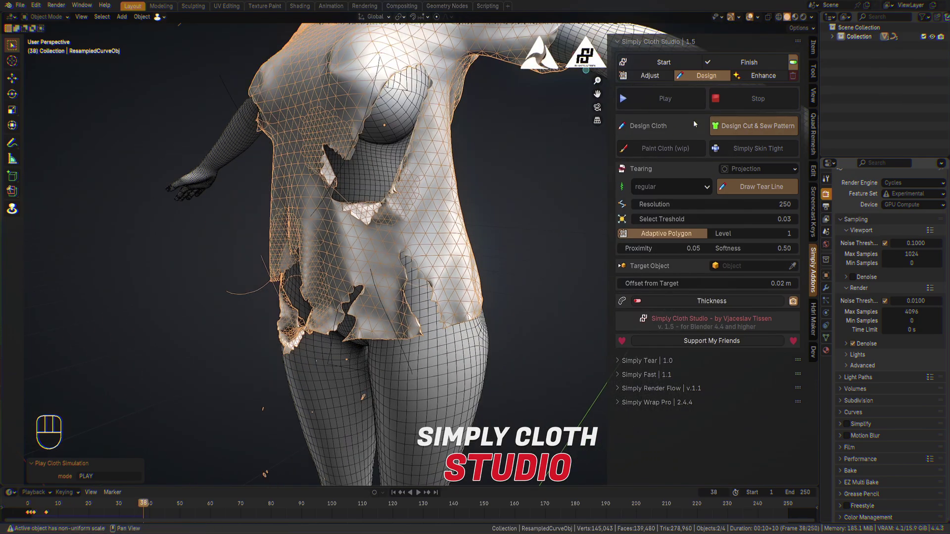
pyautogui.moveTo(414, 158); pyautogui.dragTo(443, 157)
pyautogui.moveTo(450, 156); pyautogui.dragTo(443, 186)
pyautogui.moveTo(440, 194); pyautogui.dragTo(422, 207)
pyautogui.moveTo(439, 239); pyautogui.dragTo(455, 205)
pyautogui.moveTo(402, 243); pyautogui.dragTo(427, 195)
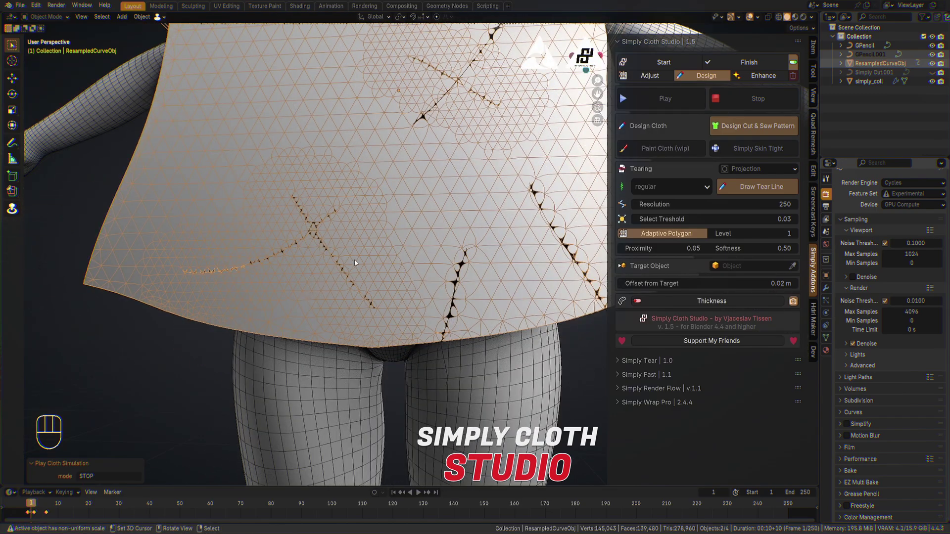
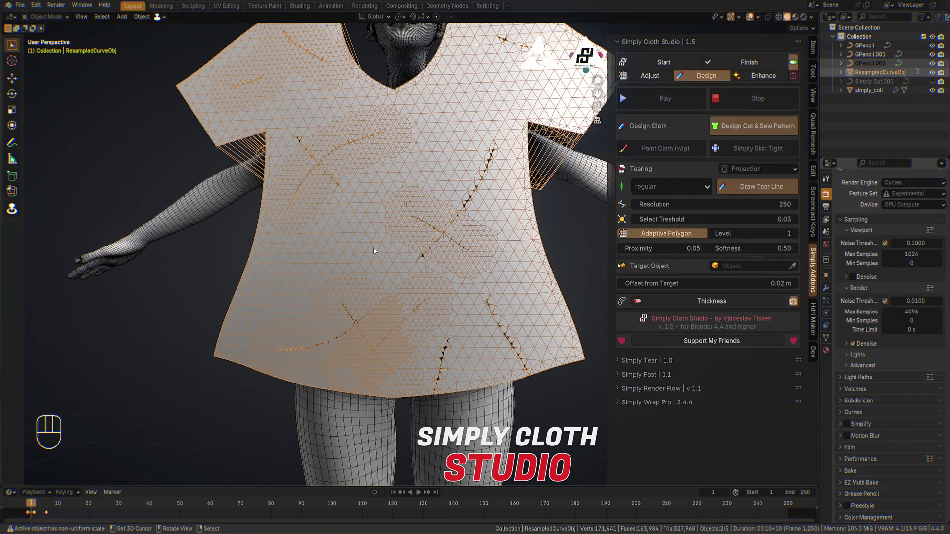
# Step: Inspect the newly drawn tear slits near the neckline, then start simulating the shirt
pyautogui.moveTo(406, 311); pyautogui.dragTo(443, 221)
pyautogui.moveTo(437, 193); pyautogui.dragTo(422, 218)
pyautogui.moveTo(359, 274); pyautogui.dragTo(337, 292)
pyautogui.moveTo(327, 270); pyautogui.dragTo(351, 254)
pyautogui.moveTo(383, 220); pyautogui.dragTo(390, 239)
pyautogui.moveTo(431, 211); pyautogui.dragTo(455, 364)
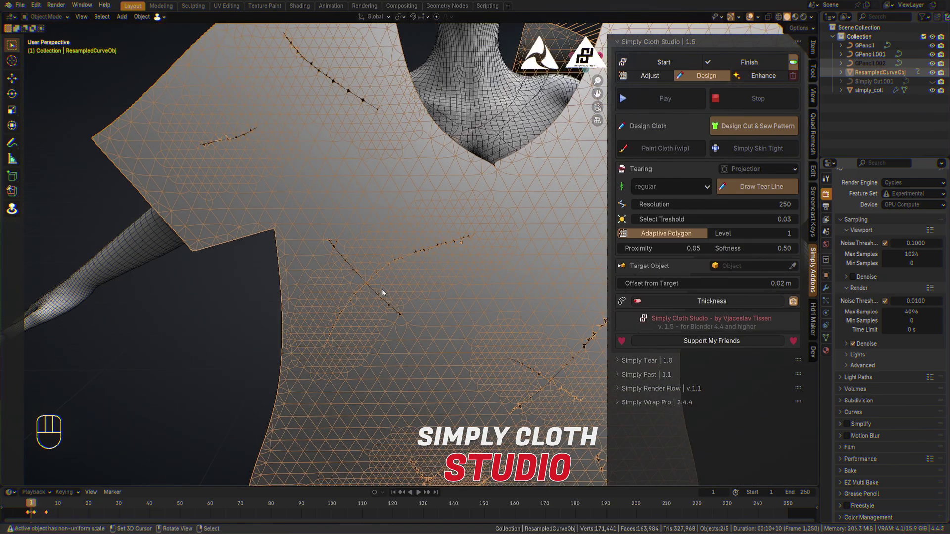
pyautogui.moveTo(454, 304); pyautogui.dragTo(363, 259)
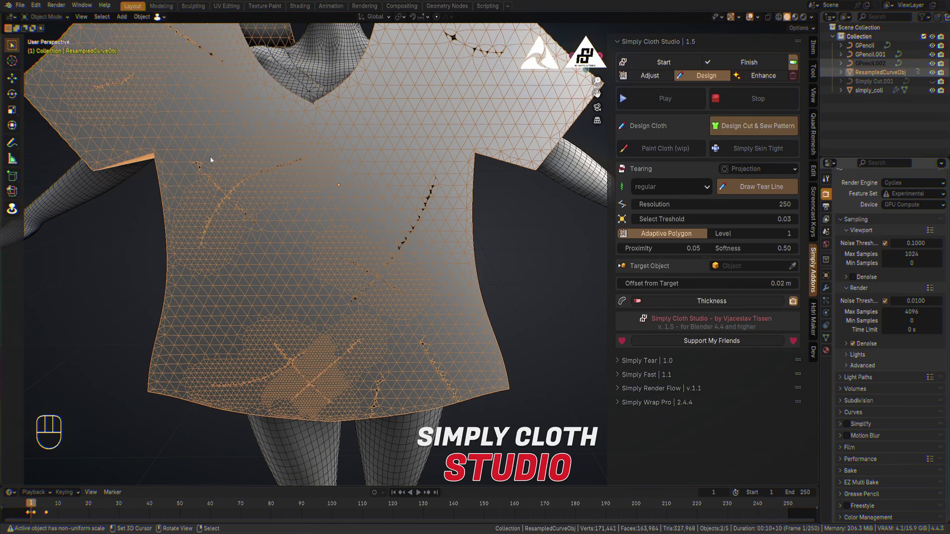
pyautogui.moveTo(743, 103); pyautogui.dragTo(683, 107)
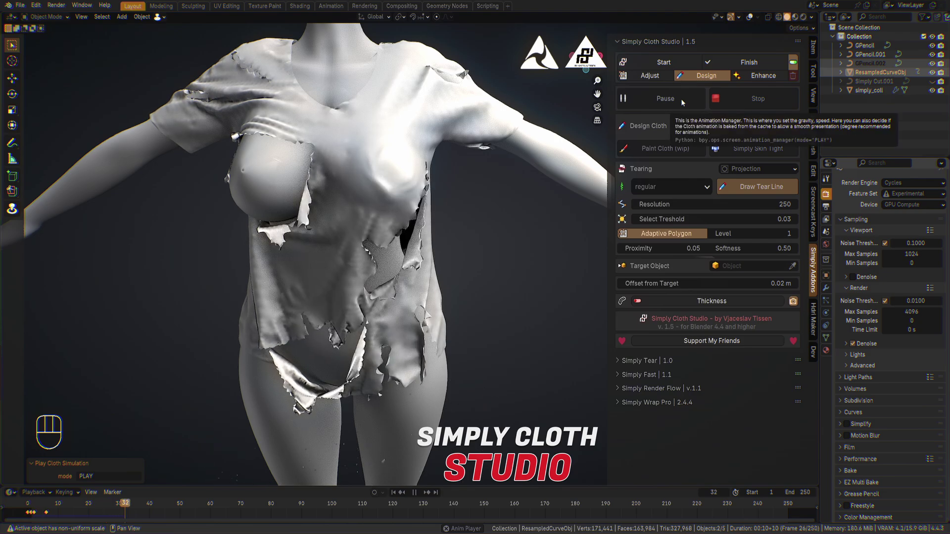
# Step: Orbit around the torn shirt to examine the ragged tear edges from several angles
pyautogui.moveTo(338, 239); pyautogui.dragTo(365, 125)
pyautogui.moveTo(399, 135); pyautogui.dragTo(419, 216)
pyautogui.moveTo(425, 198); pyautogui.dragTo(444, 190)
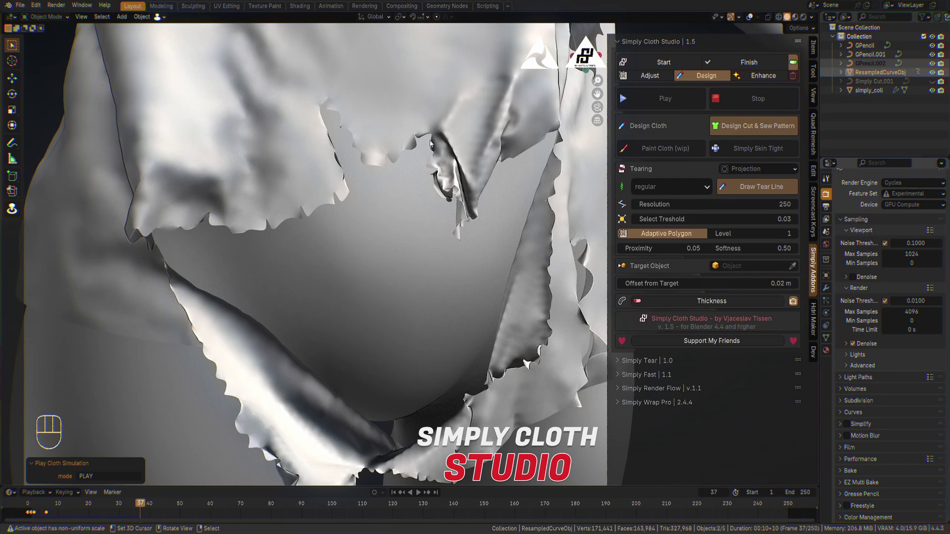
pyautogui.moveTo(465, 140); pyautogui.dragTo(502, 123)
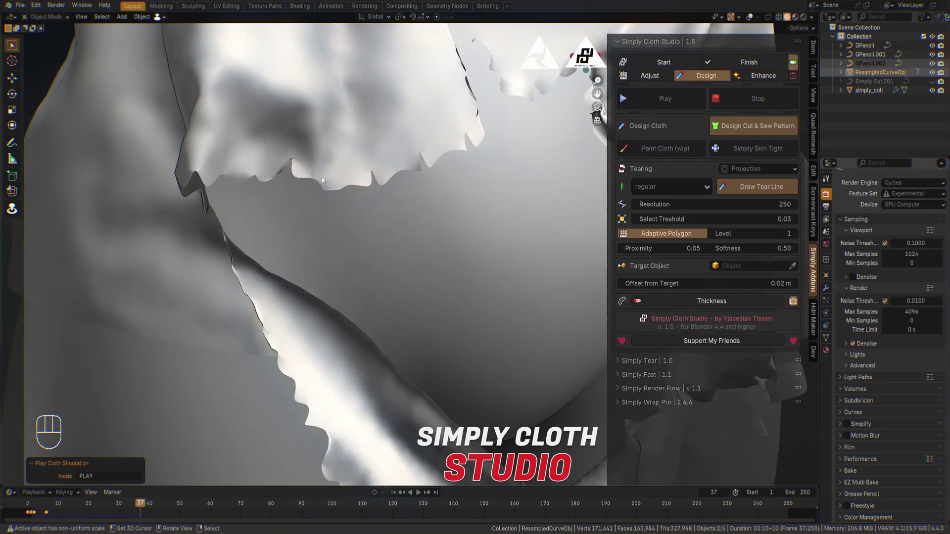
pyautogui.moveTo(495, 179); pyautogui.dragTo(470, 186)
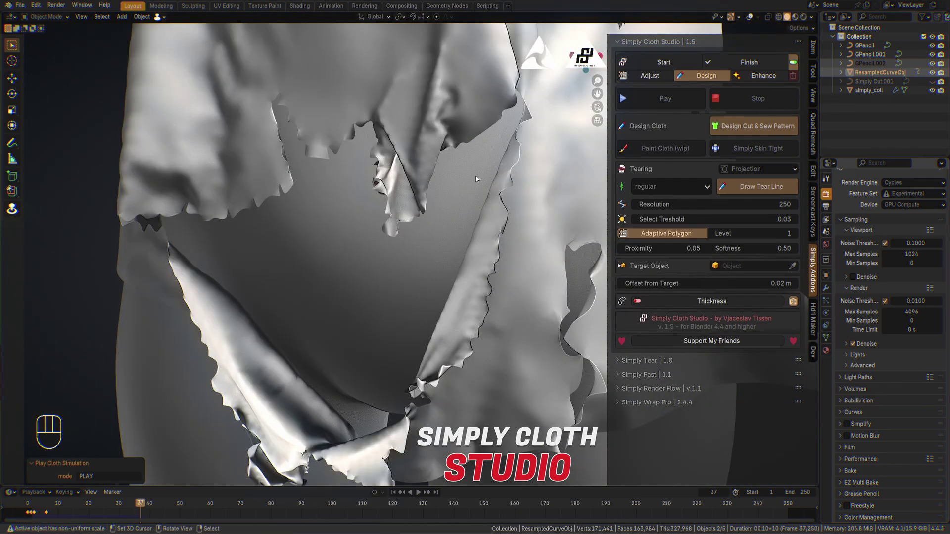
pyautogui.moveTo(421, 153); pyautogui.dragTo(426, 194)
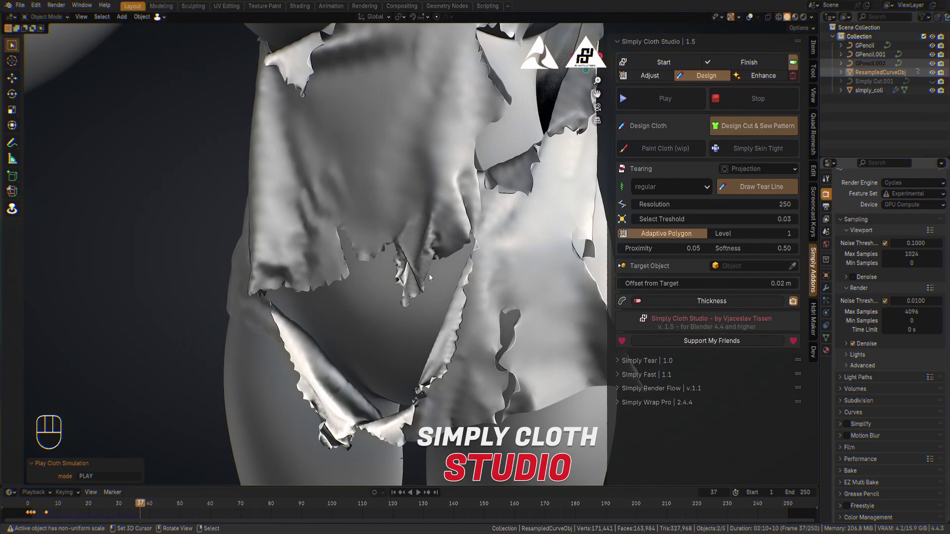
pyautogui.moveTo(424, 180); pyautogui.dragTo(426, 213)
pyautogui.moveTo(396, 200); pyautogui.dragTo(420, 329)
pyautogui.moveTo(428, 265); pyautogui.dragTo(476, 277)
pyautogui.moveTo(476, 277); pyautogui.dragTo(396, 260)
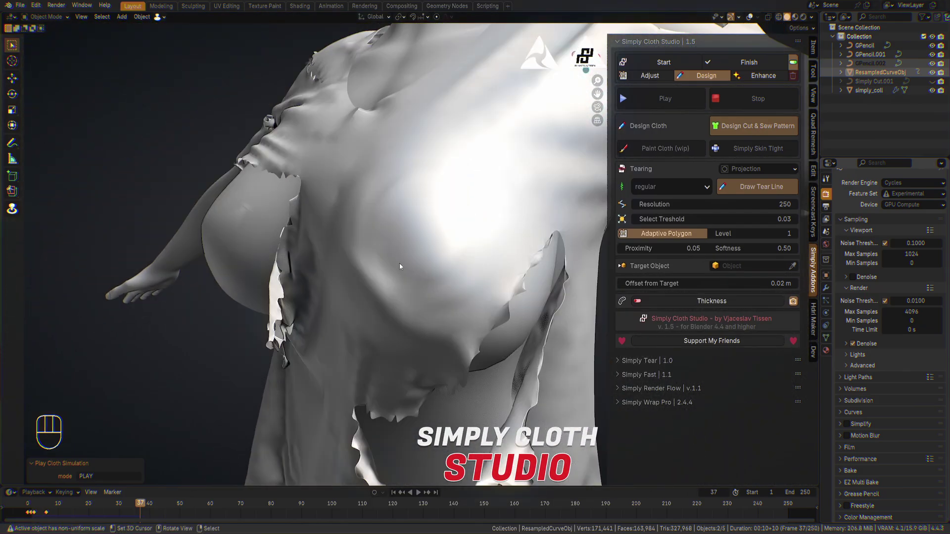
# Step: Pull back to the whole figure and frame the shirt from behind
pyautogui.moveTo(468, 302); pyautogui.dragTo(688, 293)
pyautogui.moveTo(665, 100); pyautogui.dragTo(681, 71)
# Step: Play the shirt simulation, watch it tear from the side, then stop it
pyautogui.click(678, 67)
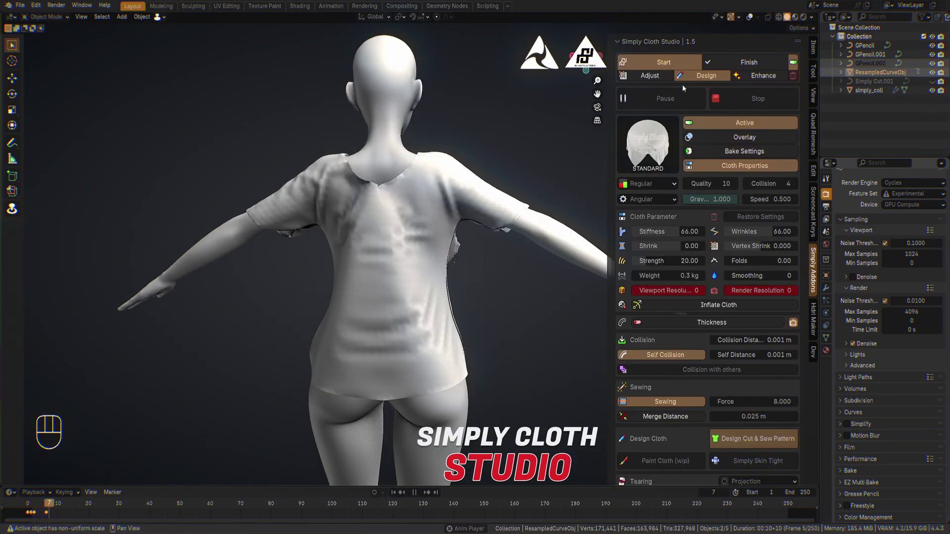
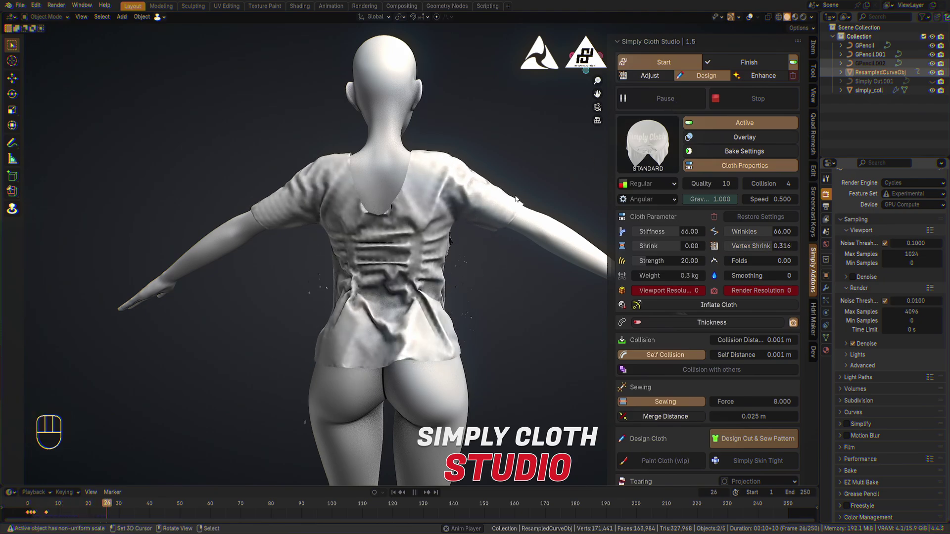
pyautogui.moveTo(530, 190); pyautogui.dragTo(331, 189)
pyautogui.moveTo(412, 228); pyautogui.dragTo(388, 182)
pyautogui.moveTo(400, 183); pyautogui.dragTo(364, 193)
pyautogui.click(656, 105)
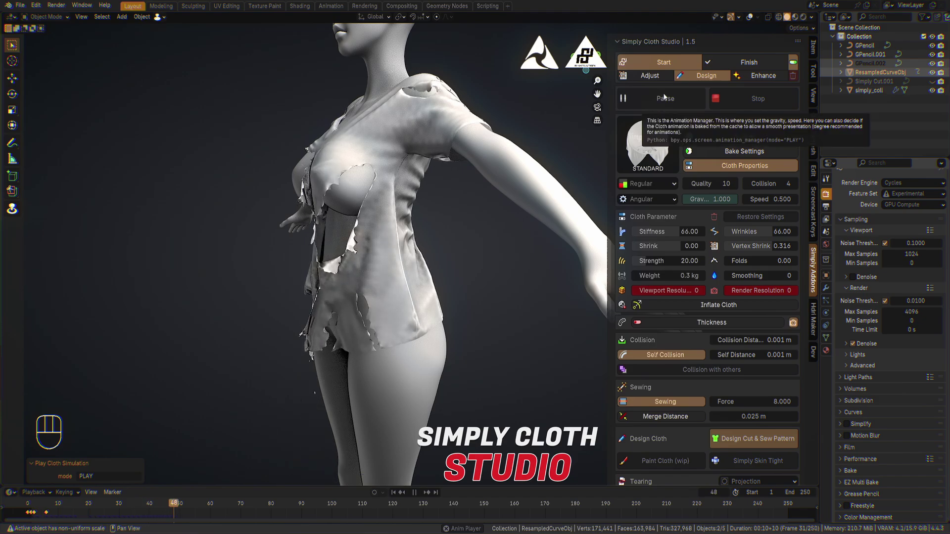
pyautogui.click(416, 228)
# Step: Set Gravity to -0.389 and reposition the view over the flat shirt
pyautogui.moveTo(419, 228); pyautogui.dragTo(488, 220)
pyautogui.moveTo(489, 281); pyautogui.dragTo(479, 230)
pyautogui.moveTo(478, 231); pyautogui.dragTo(375, 244)
pyautogui.moveTo(401, 212); pyautogui.dragTo(439, 316)
pyautogui.moveTo(374, 292); pyautogui.dragTo(441, 293)
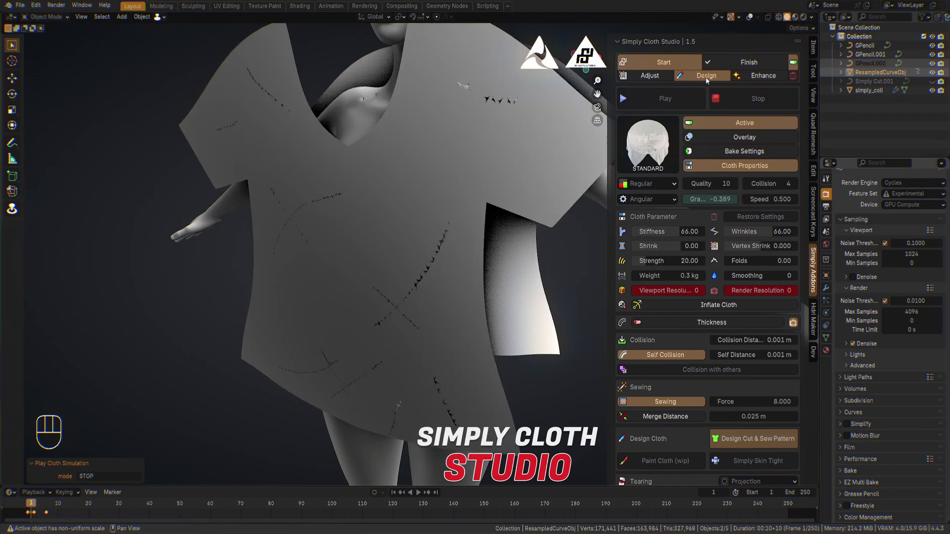
# Step: Select every object in the shirt scene and delete them all
pyautogui.press('z')
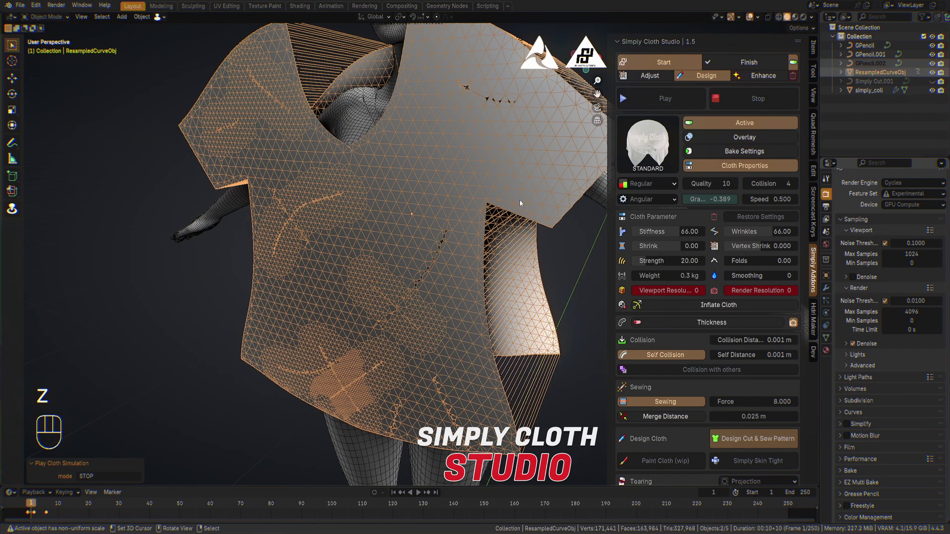
pyautogui.moveTo(472, 246); pyautogui.dragTo(446, 259)
pyautogui.press('x')
pyautogui.rightClick(382, 255)
pyautogui.press('x')
pyautogui.press('a')
pyautogui.press('x')
pyautogui.press('shift+c')
# Step: Add a cube to the empty scene, then add a ground plane under it
pyautogui.press('shift+a')
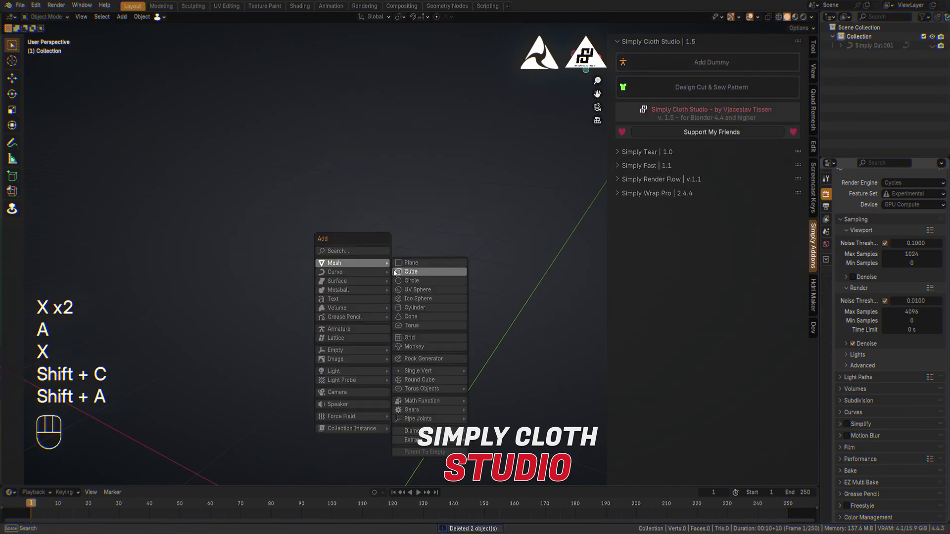
pyautogui.press('s')
pyautogui.press('ctrl+a')
pyautogui.press('KP_Decimal')
pyautogui.moveTo(448, 251); pyautogui.dragTo(392, 271)
pyautogui.moveTo(391, 270); pyautogui.dragTo(371, 279)
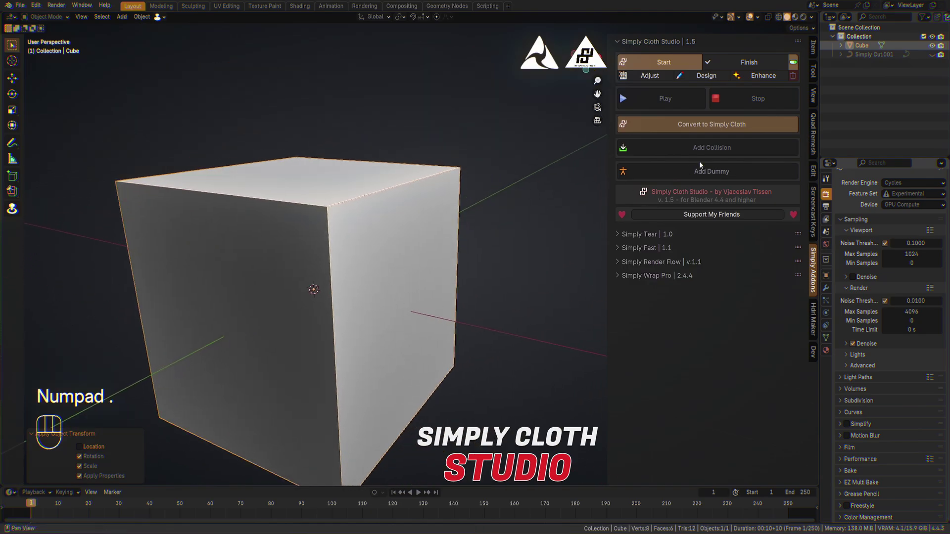
pyautogui.click(707, 156)
pyautogui.press('shift+a')
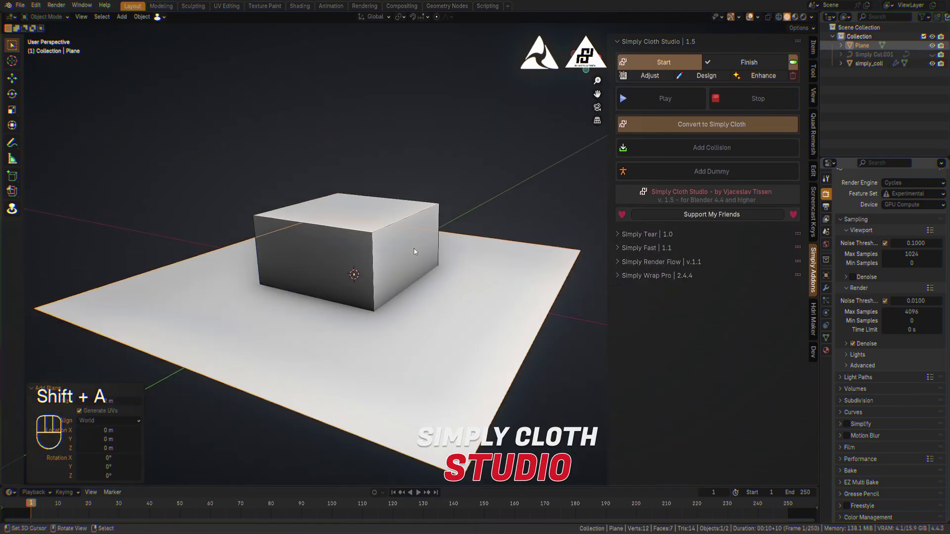
# Step: Scale the cube down, triangulate the plane as a Simply Cloth object with Self Collision enabled
pyautogui.press('g')
pyautogui.click(460, 158)
pyautogui.press('Tab')
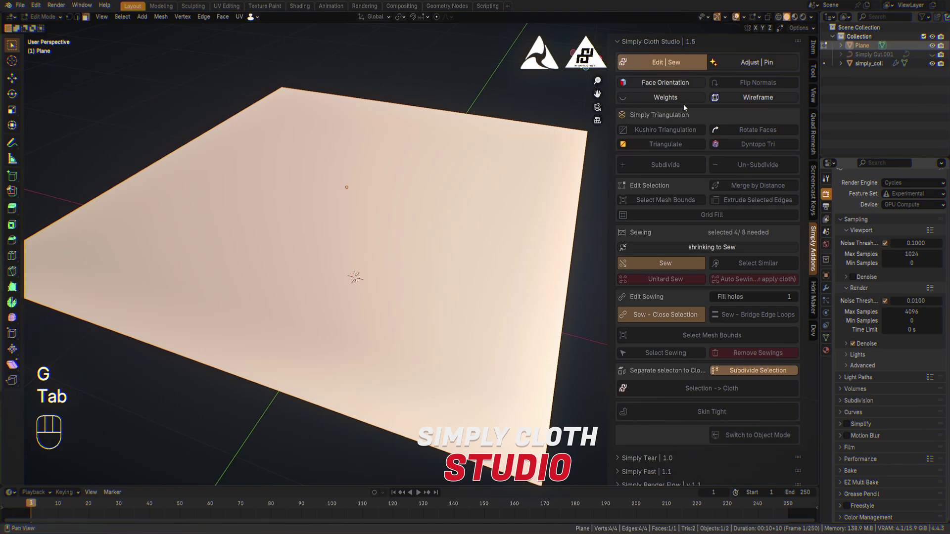
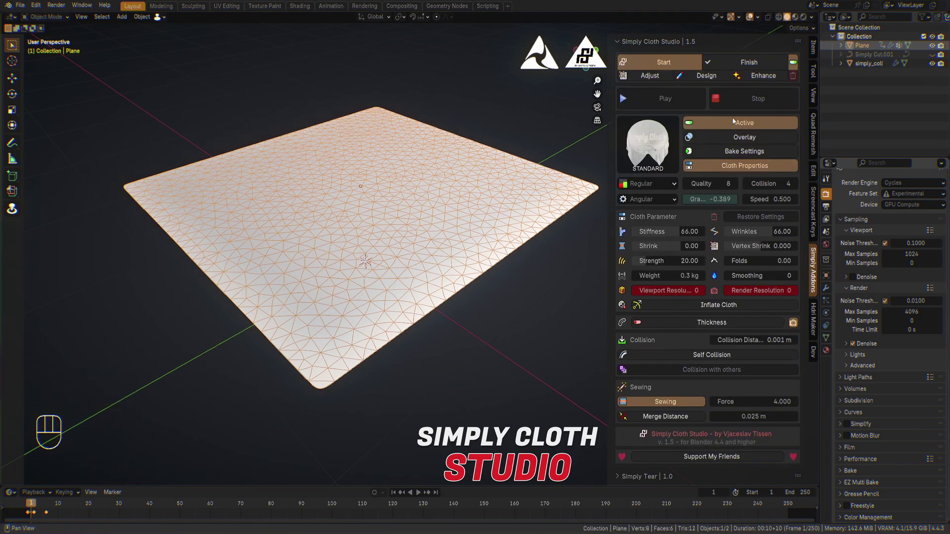
pyautogui.click(717, 364)
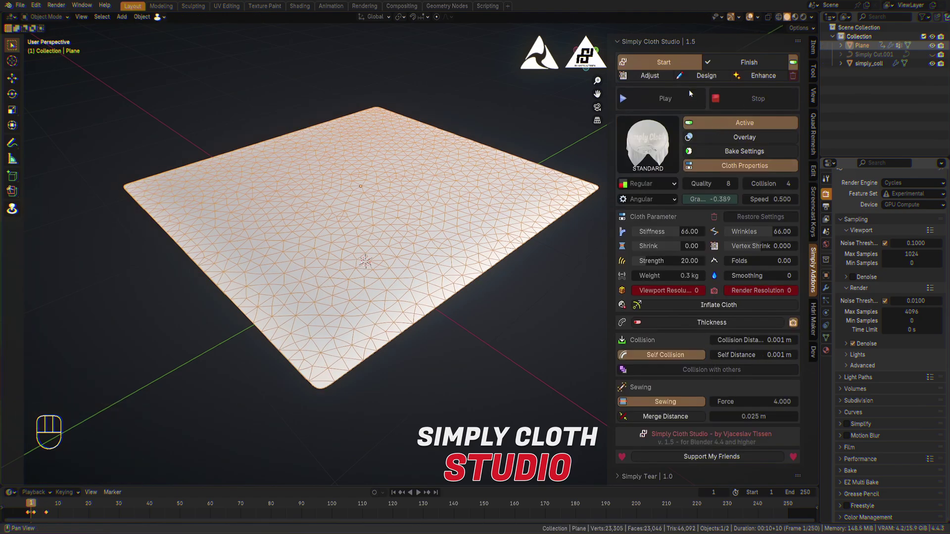
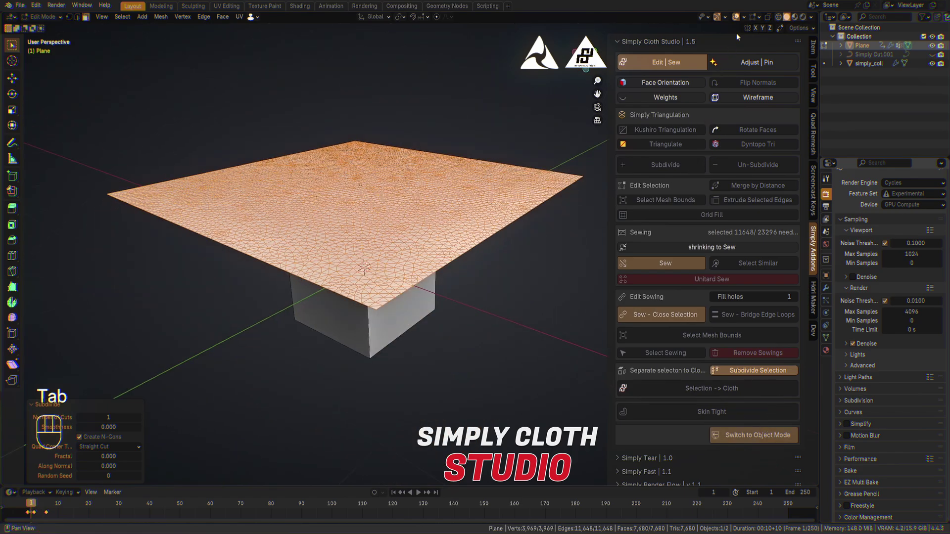
# Step: Play the cloth simulation and stop it once the plane drapes over the cube
pyautogui.click(736, 20)
pyautogui.click(735, 18)
pyautogui.click(750, 19)
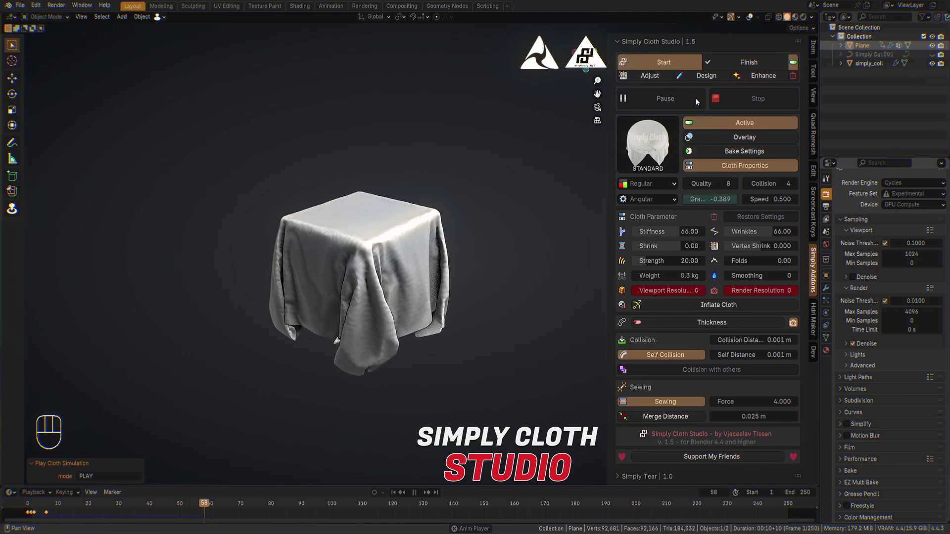
pyautogui.click(701, 102)
# Step: Rewind to frame 1 and start a Draw Tear Line session from the Design tools
pyautogui.moveTo(410, 245); pyautogui.dragTo(43, 234)
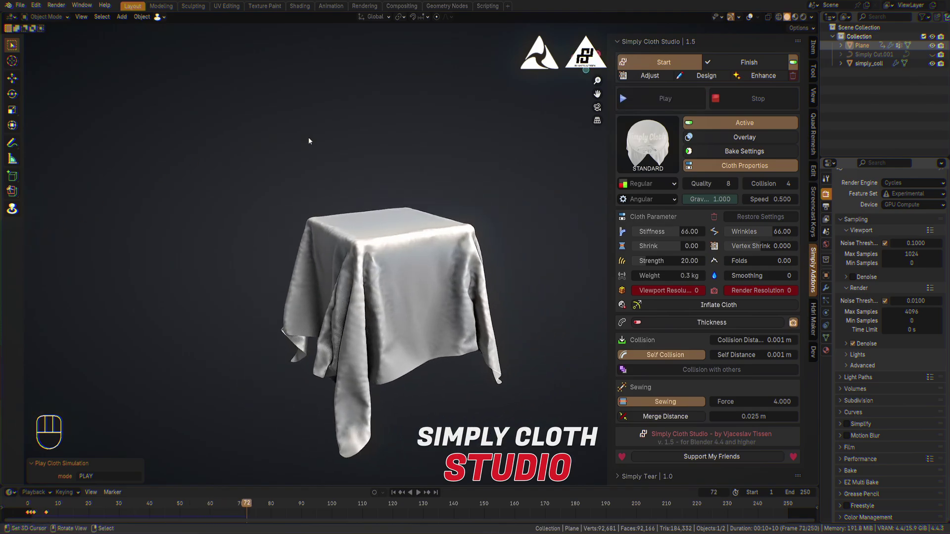
pyautogui.click(719, 79)
pyautogui.click(679, 60)
pyautogui.moveTo(682, 189); pyautogui.dragTo(659, 228)
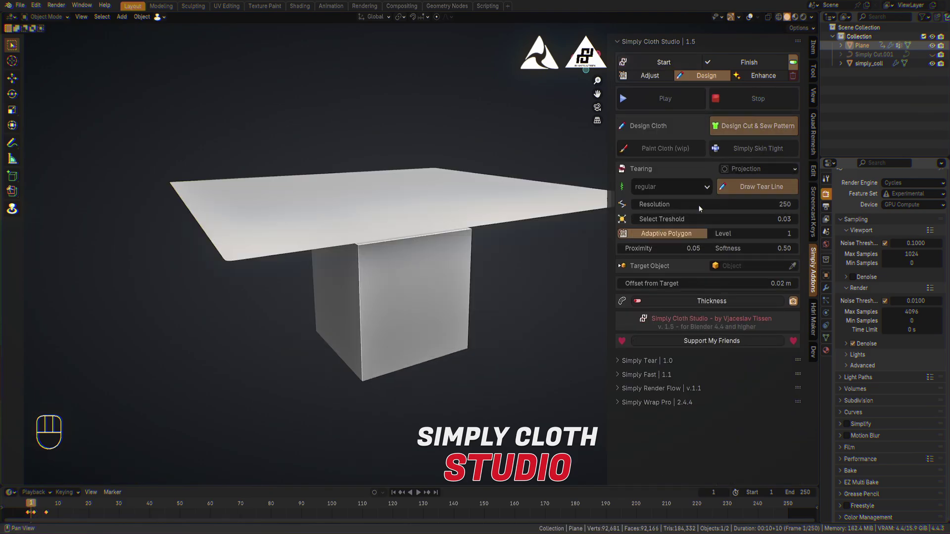
pyautogui.click(753, 188)
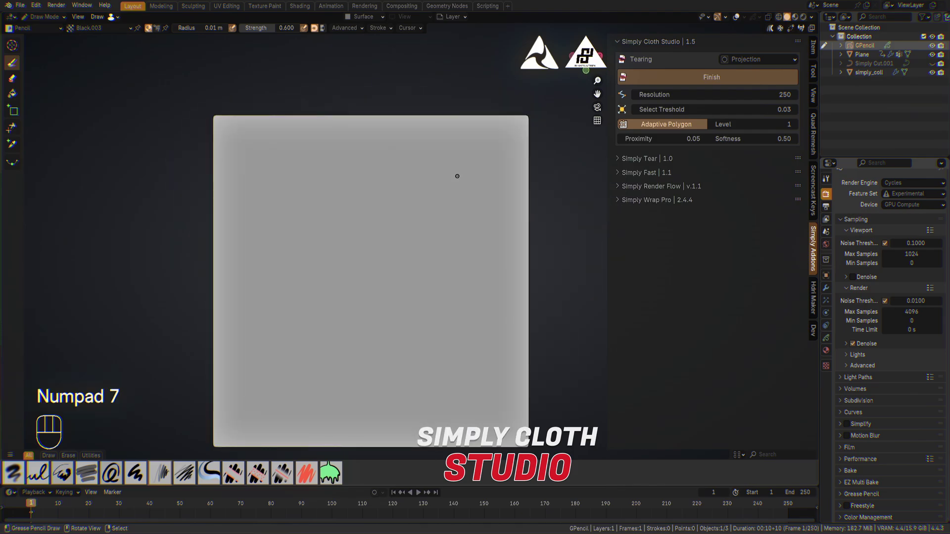
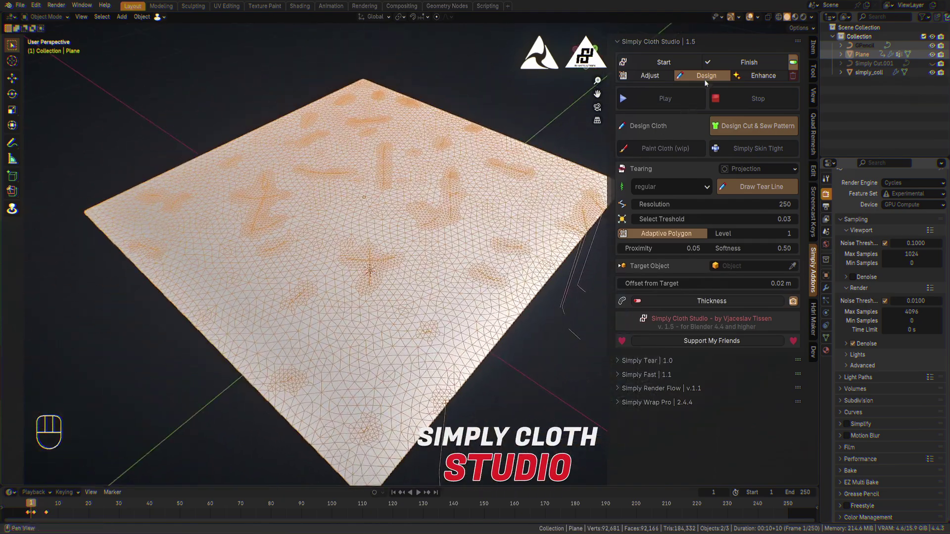
# Step: Play the torn cloth simulation and pause it at frame 89
pyautogui.click(753, 19)
pyautogui.moveTo(741, 97); pyautogui.dragTo(670, 106)
pyautogui.click(670, 105)
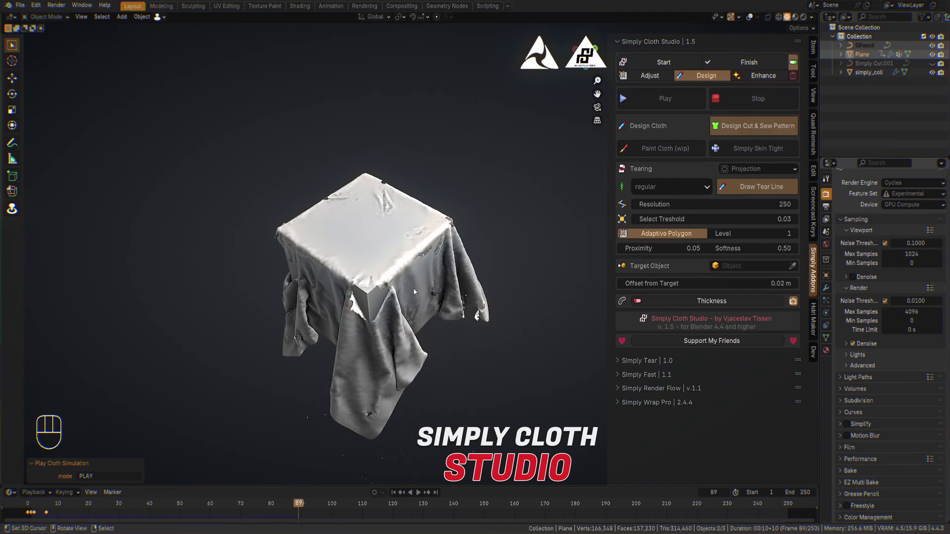
# Step: Zoom in on the tears over the cube with the wireframe overlay toggled
pyautogui.press('KP_Decimal')
pyautogui.moveTo(436, 171); pyautogui.dragTo(442, 121)
pyautogui.press('z')
pyautogui.press('KP_Decimal')
pyautogui.moveTo(366, 97); pyautogui.dragTo(400, 158)
pyautogui.moveTo(429, 120); pyautogui.dragTo(378, 255)
pyautogui.moveTo(397, 192); pyautogui.dragTo(393, 212)
pyautogui.click(752, 16)
# Step: Inspect the holes from other angles, then select the collision cube
pyautogui.moveTo(444, 190); pyautogui.dragTo(467, 183)
pyautogui.moveTo(501, 175); pyautogui.dragTo(420, 198)
pyautogui.moveTo(411, 200); pyautogui.dragTo(460, 197)
pyautogui.moveTo(525, 188); pyautogui.dragTo(402, 213)
pyautogui.moveTo(405, 215); pyautogui.dragTo(430, 218)
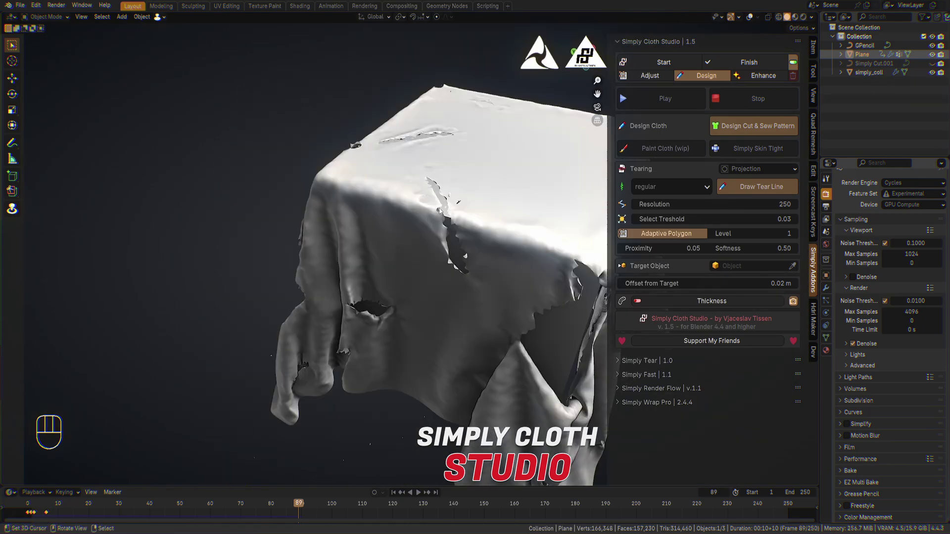
pyautogui.moveTo(478, 200); pyautogui.dragTo(467, 158)
pyautogui.rightClick(396, 148)
pyautogui.press('KP_Decimal')
pyautogui.moveTo(475, 144); pyautogui.dragTo(43, 160)
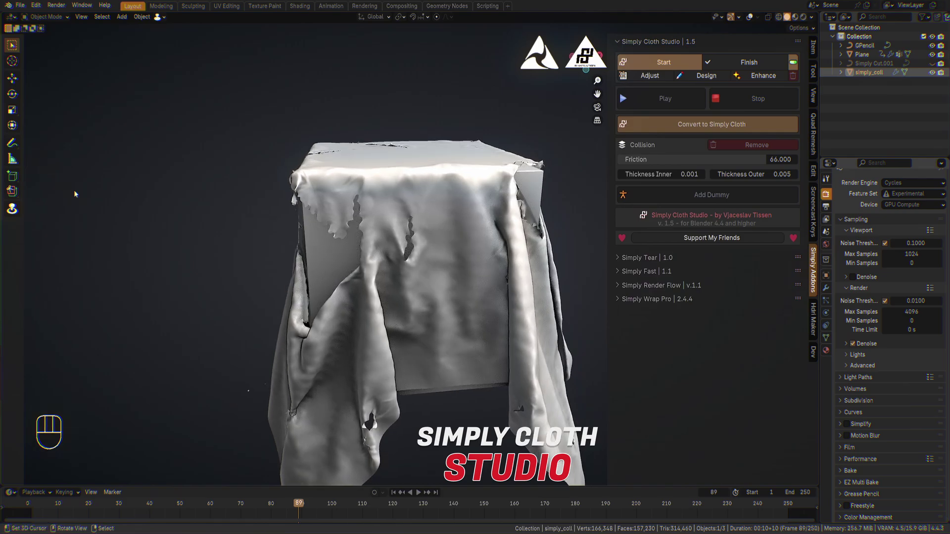
# Step: View the torn cloth from the front and bring up the Simply Cloth design and adjustment tools
pyautogui.moveTo(440, 214); pyautogui.dragTo(369, 188)
pyautogui.moveTo(674, 68); pyautogui.dragTo(748, 77)
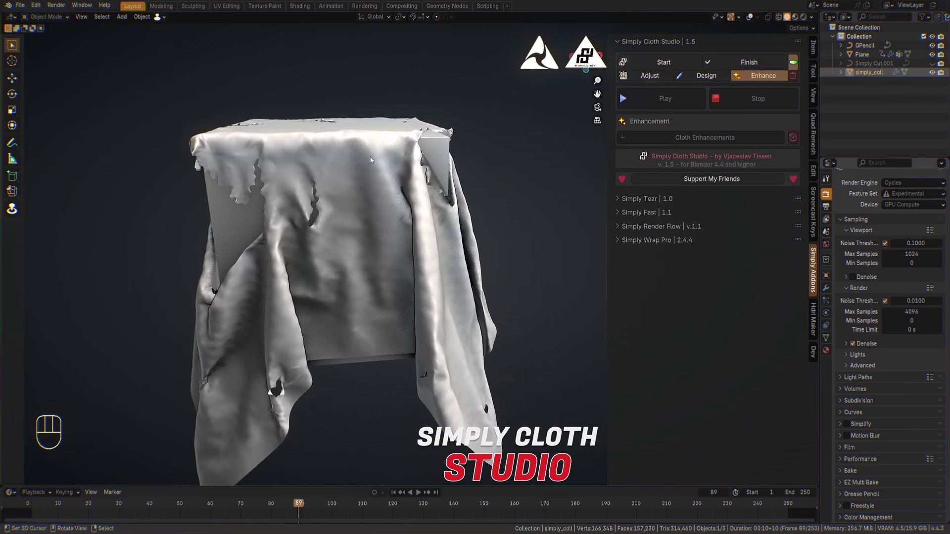
pyautogui.moveTo(344, 197); pyautogui.dragTo(411, 199)
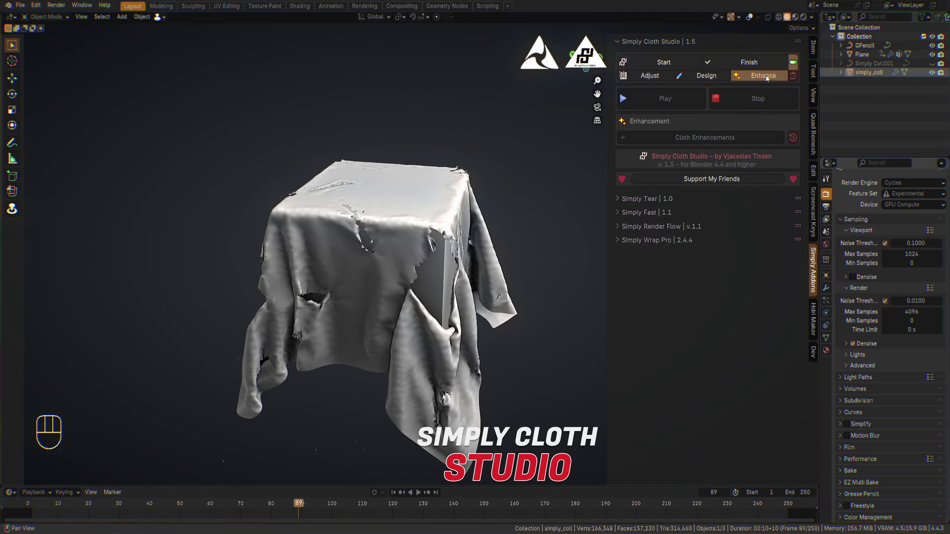
pyautogui.press('z')
pyautogui.click(748, 77)
pyautogui.click(715, 78)
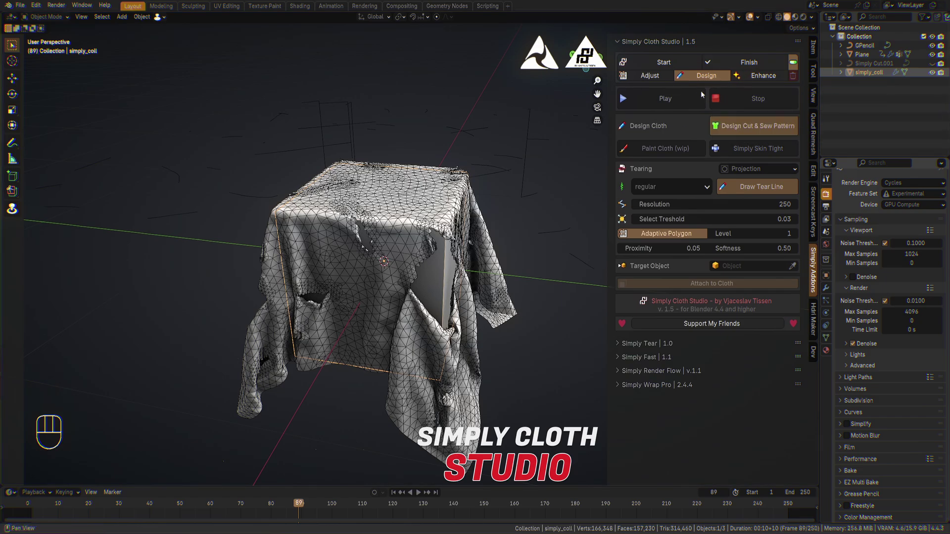
pyautogui.click(716, 75)
pyautogui.click(660, 76)
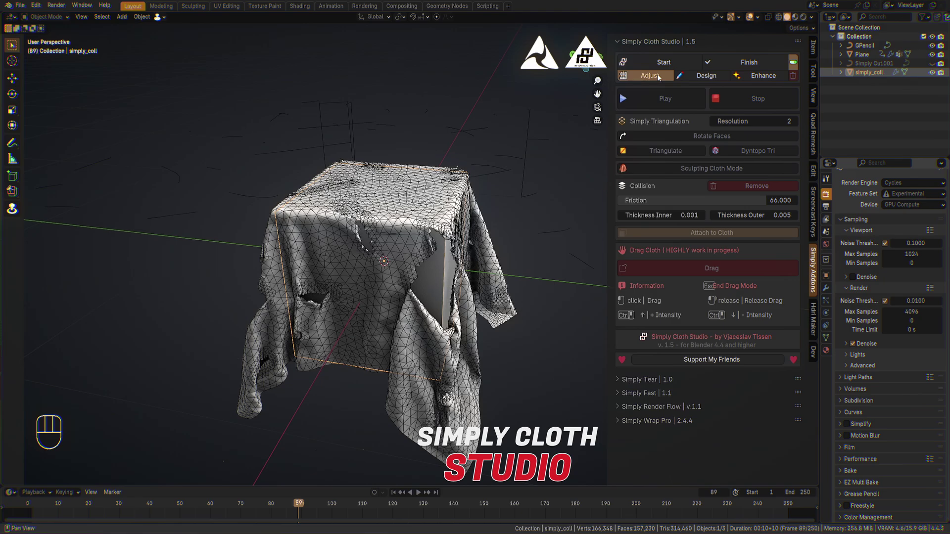
pyautogui.click(660, 76)
# Step: Select the draped cloth Plane and hide its wireframe overlay so the surface shows smooth
pyautogui.moveTo(346, 190); pyautogui.dragTo(377, 191)
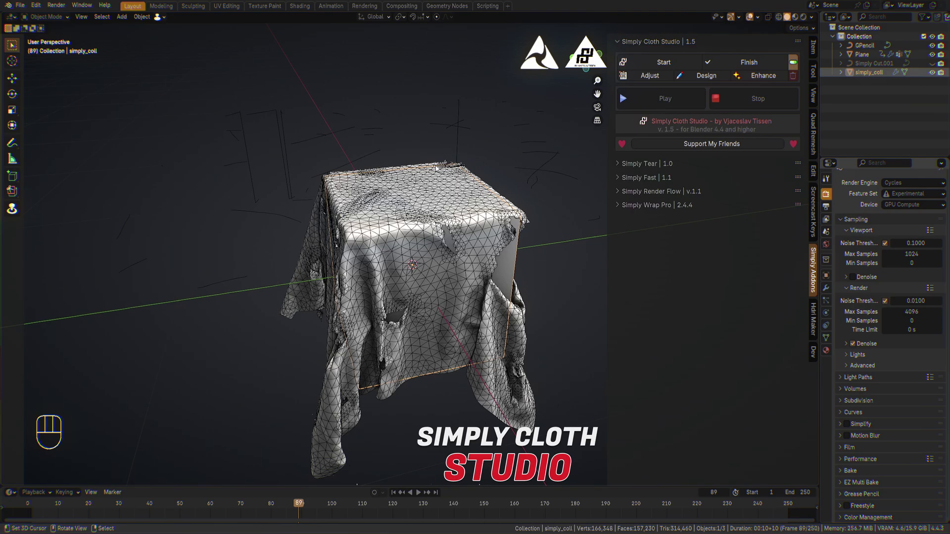
pyautogui.rightClick(452, 201)
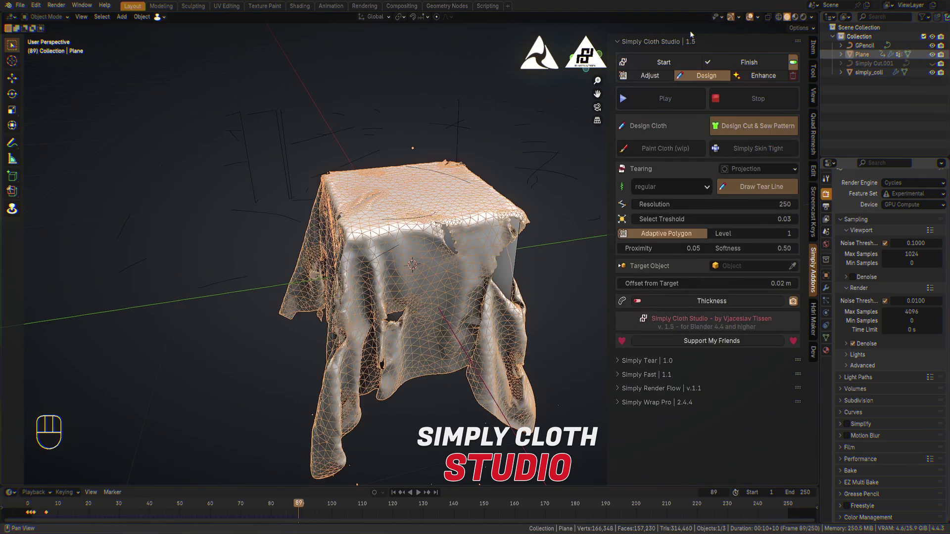
pyautogui.moveTo(763, 20); pyautogui.dragTo(675, 125)
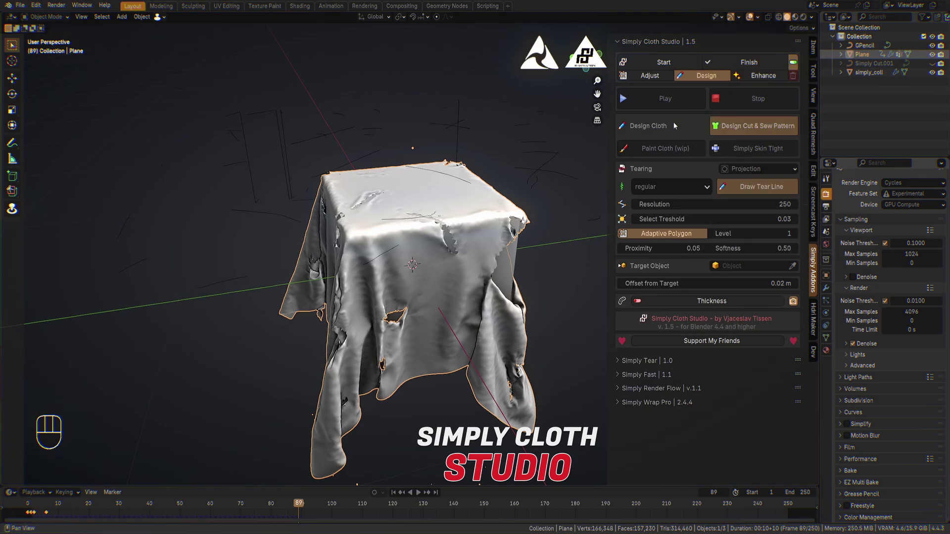
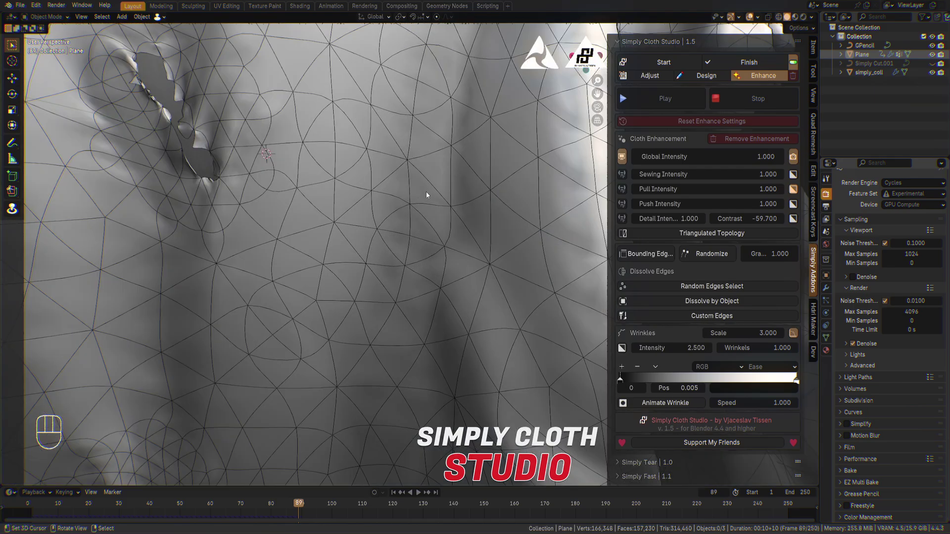
# Step: Apply Cloth Enhancement (wrinkle intensity 2.5, scale 3) and orbit to inspect the creased result
pyautogui.moveTo(492, 185); pyautogui.dragTo(477, 195)
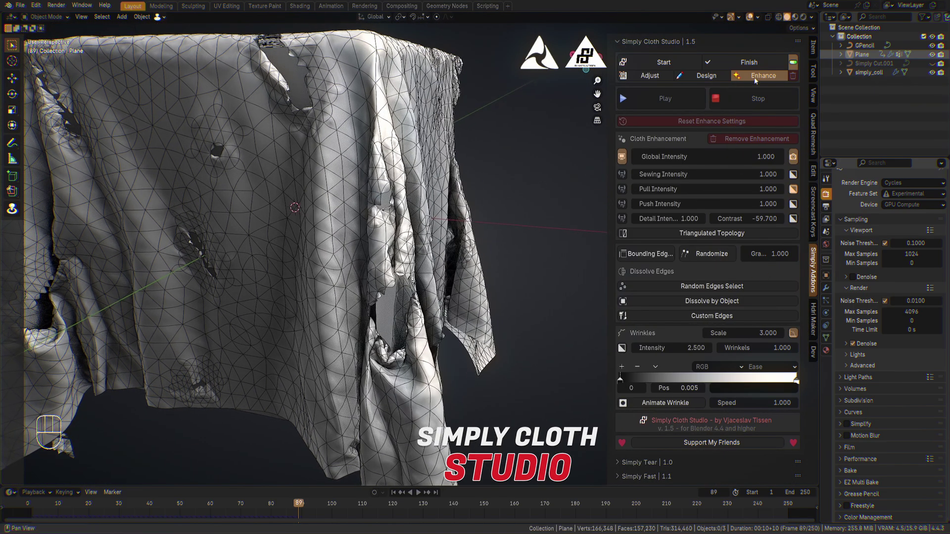
pyautogui.moveTo(683, 66); pyautogui.dragTo(730, 46)
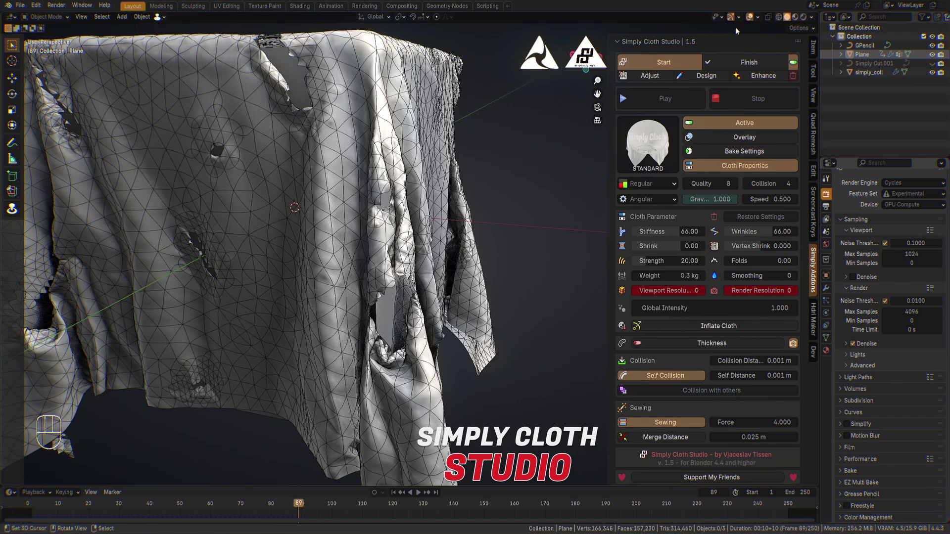
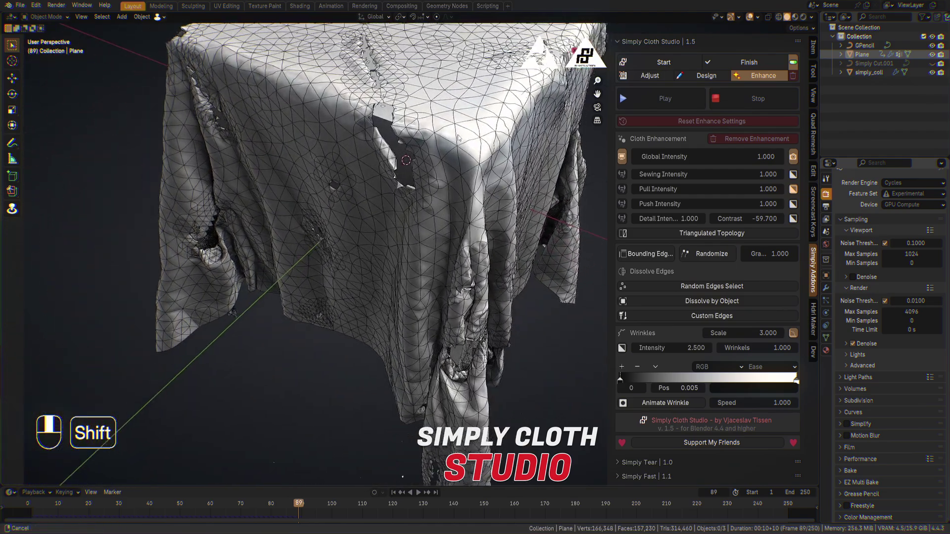
pyautogui.middleClick(752, 19)
pyautogui.moveTo(471, 171); pyautogui.dragTo(434, 141)
pyautogui.moveTo(440, 189); pyautogui.dragTo(437, 229)
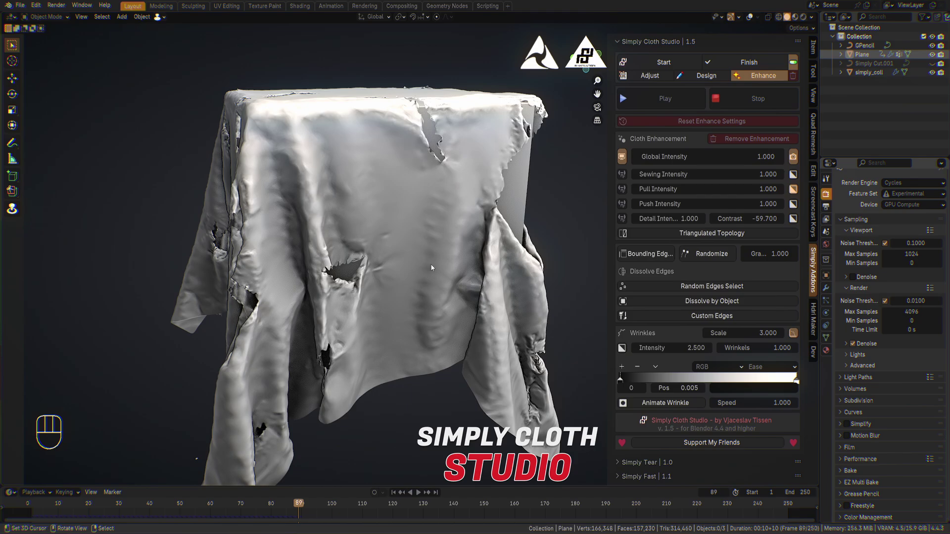
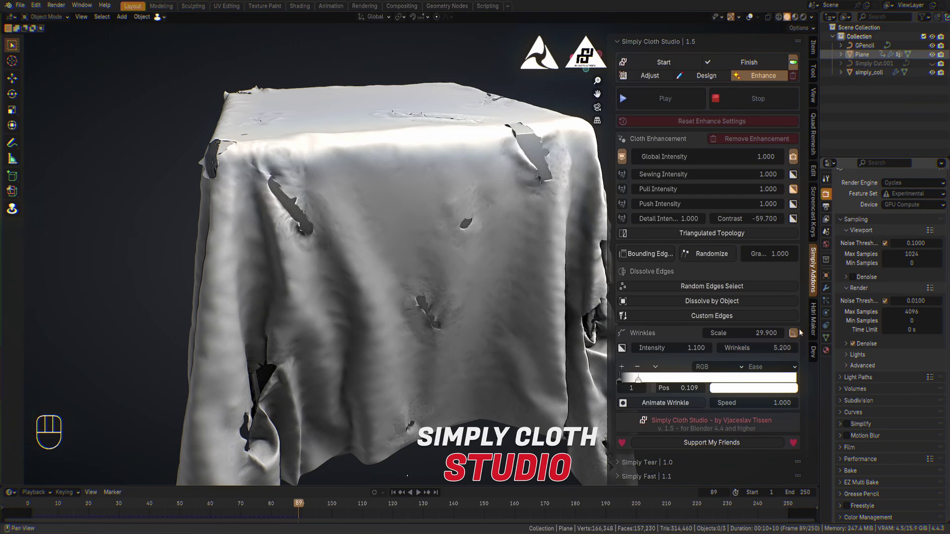
# Step: Set wrinkle scale 29.9 and count 5.2, then drop the wrinkle intensity to 0
pyautogui.click(796, 334)
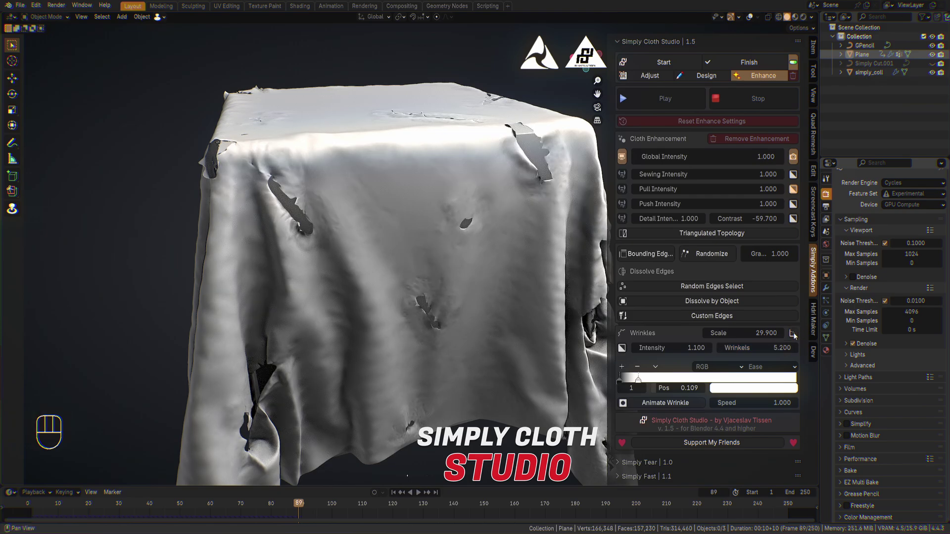
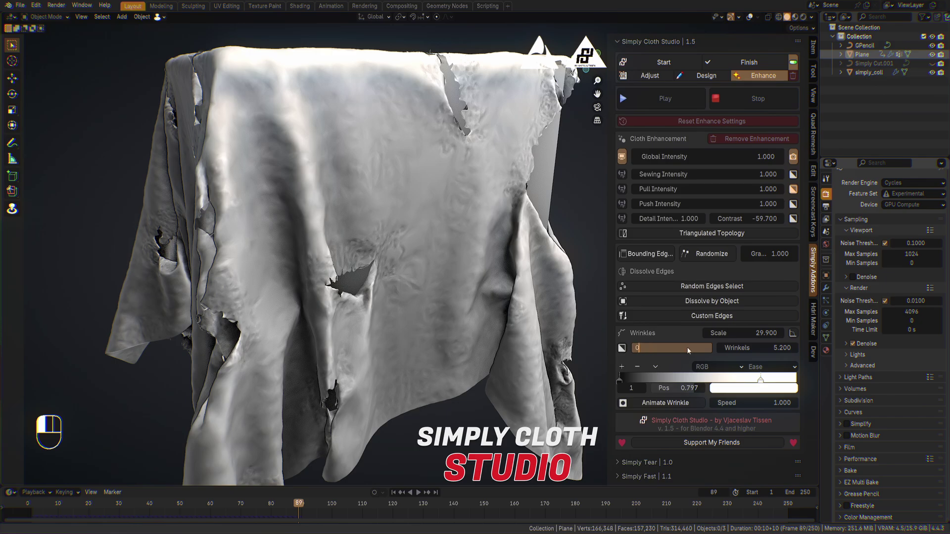
pyautogui.moveTo(489, 232); pyautogui.dragTo(415, 242)
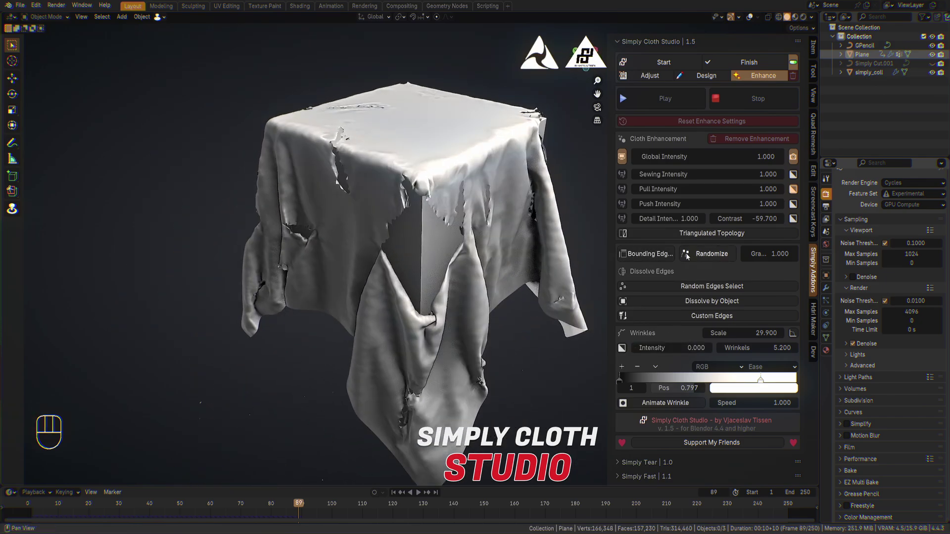
# Step: Enable Bounding Edges with Randomize and gravity 65.4, inspecting the frayed tear borders up close
pyautogui.moveTo(642, 258); pyautogui.dragTo(483, 234)
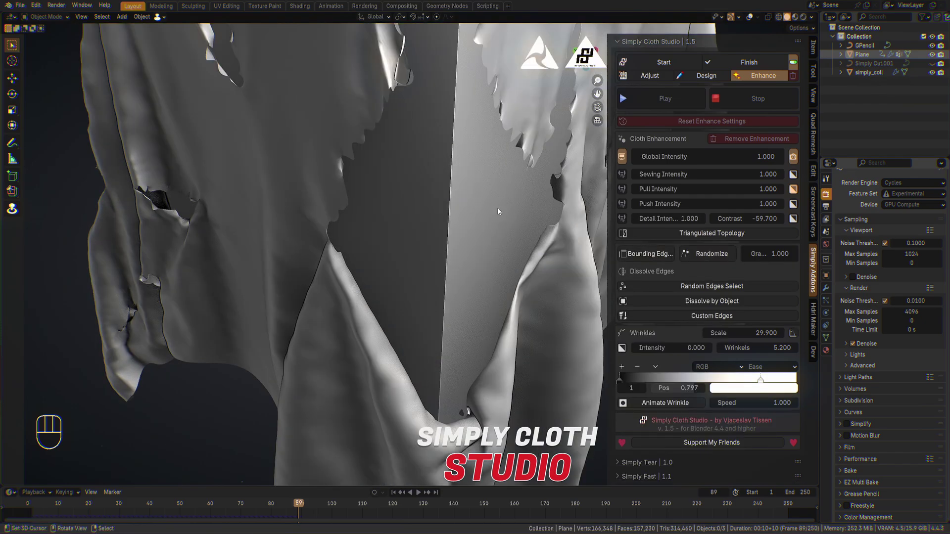
pyautogui.moveTo(469, 215); pyautogui.dragTo(424, 253)
pyautogui.moveTo(472, 250); pyautogui.dragTo(627, 221)
pyautogui.moveTo(446, 234); pyautogui.dragTo(576, 258)
pyautogui.moveTo(497, 255); pyautogui.dragTo(567, 245)
pyautogui.moveTo(399, 212); pyautogui.dragTo(420, 209)
pyautogui.click(420, 208)
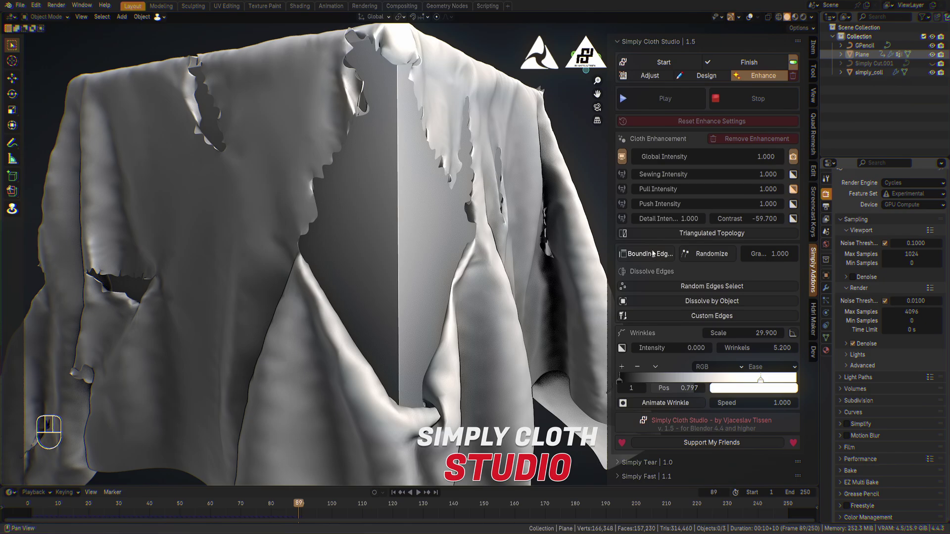
# Step: Tweak the bounding edge Offset and Gravity while zoomed on the tear holes, then disable Bounding Edges
pyautogui.moveTo(660, 257); pyautogui.dragTo(628, 281)
pyautogui.moveTo(500, 290); pyautogui.dragTo(379, 322)
pyautogui.moveTo(386, 306); pyautogui.dragTo(335, 294)
pyautogui.moveTo(504, 265); pyautogui.dragTo(420, 284)
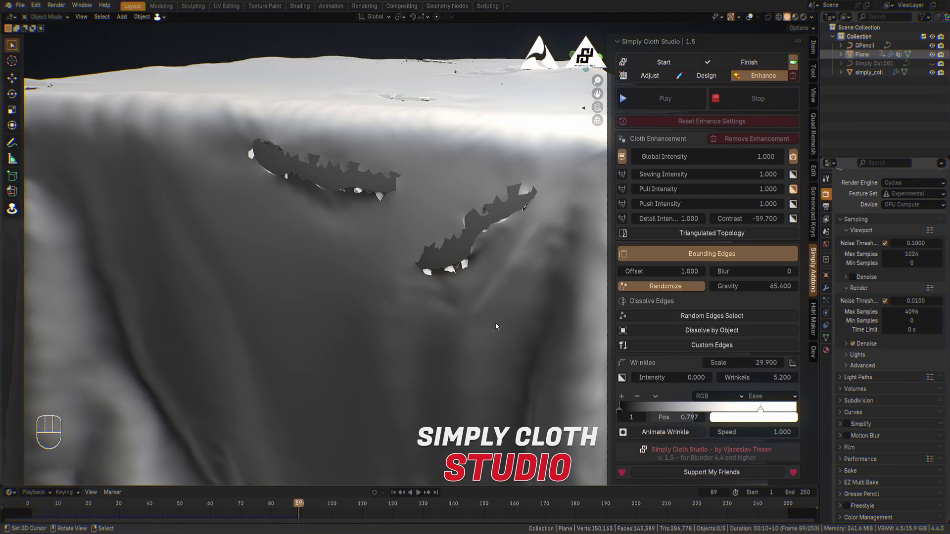
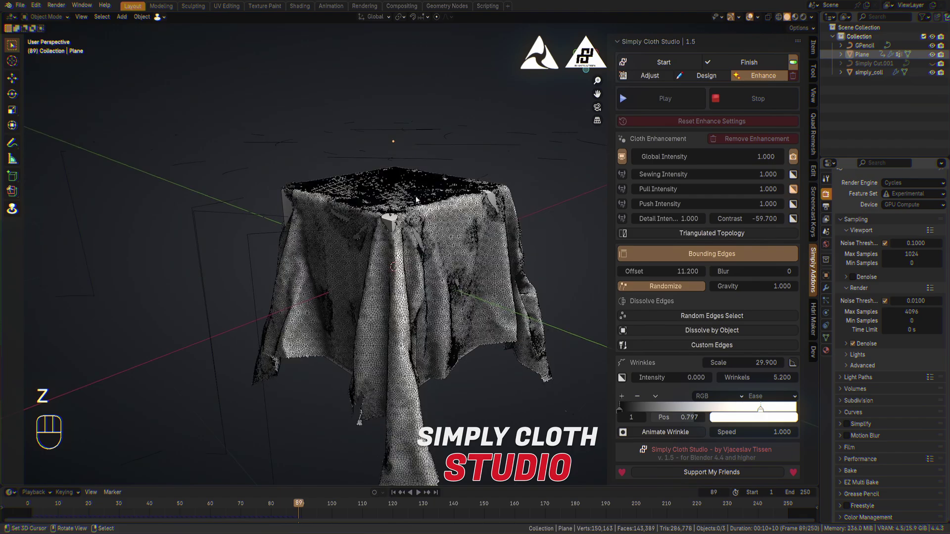
pyautogui.press('z')
pyautogui.moveTo(505, 240); pyautogui.dragTo(414, 234)
pyautogui.click(661, 253)
pyautogui.moveTo(403, 222); pyautogui.dragTo(469, 221)
pyautogui.moveTo(664, 251); pyautogui.dragTo(764, 136)
pyautogui.moveTo(453, 184); pyautogui.dragTo(508, 185)
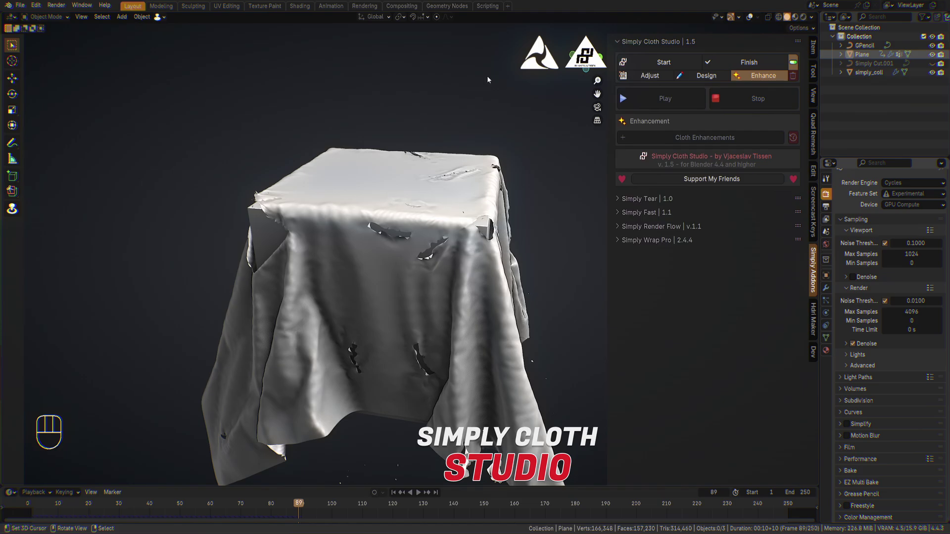
# Step: Switch to the Start tab's general cloth settings and enable the viewport Overlay options
pyautogui.click(762, 79)
pyautogui.click(673, 67)
pyautogui.click(795, 62)
pyautogui.click(795, 66)
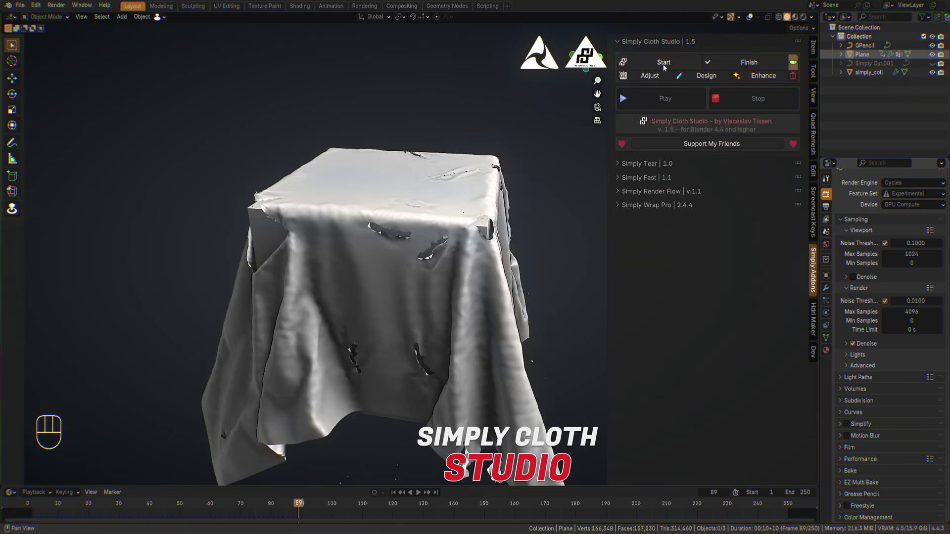
pyautogui.click(649, 67)
pyautogui.click(750, 127)
pyautogui.moveTo(747, 127); pyautogui.dragTo(738, 150)
pyautogui.click(737, 147)
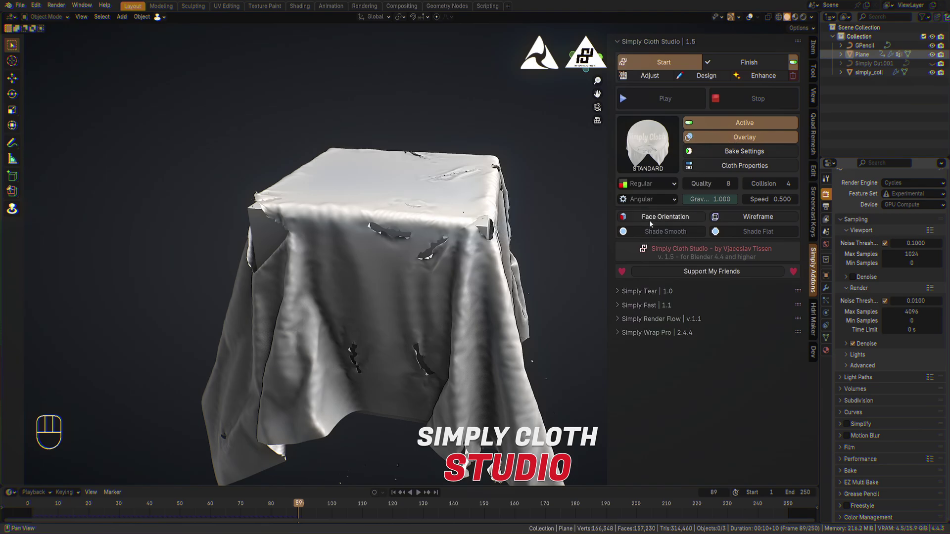
# Step: Toggle Wireframe on and off, then enable Face Orientation so back faces along the tears show red
pyautogui.moveTo(683, 219); pyautogui.dragTo(758, 20)
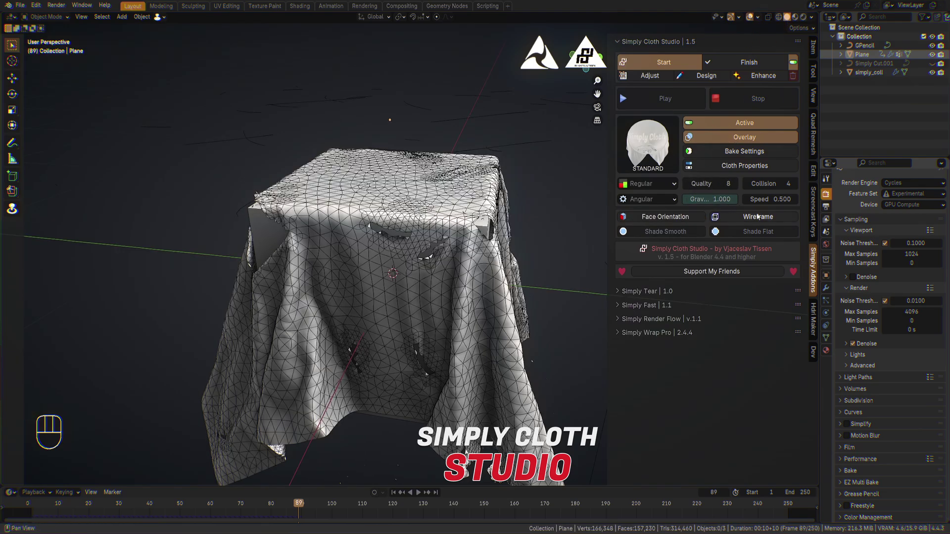
pyautogui.click(758, 217)
pyautogui.moveTo(755, 219); pyautogui.dragTo(680, 221)
pyautogui.doubleClick(680, 221)
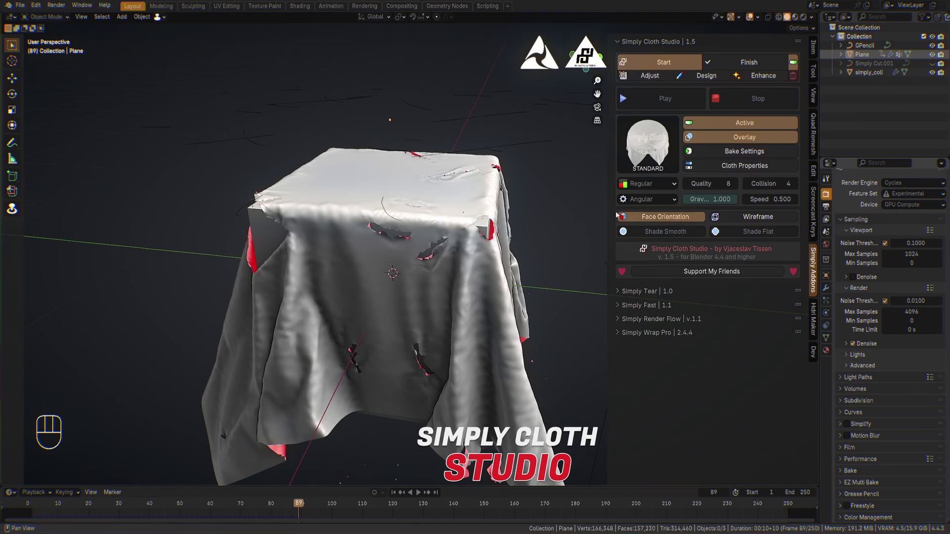
pyautogui.moveTo(483, 213); pyautogui.dragTo(457, 213)
pyautogui.click(457, 213)
pyautogui.rightClick(458, 213)
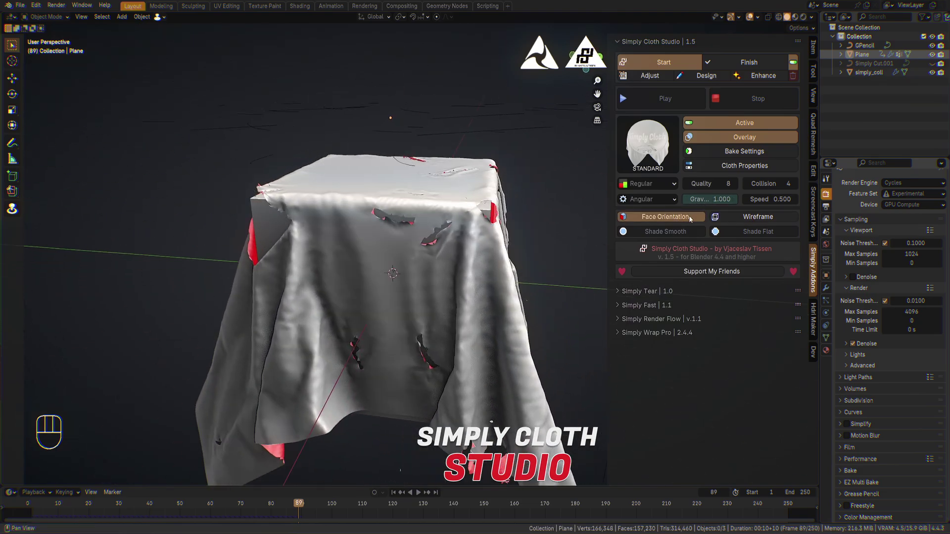
# Step: Turn off Face Orientation and give the cloth a Thickness of 0.005 m in Cloth Properties
pyautogui.moveTo(744, 138); pyautogui.dragTo(490, 253)
pyautogui.moveTo(490, 253); pyautogui.dragTo(423, 264)
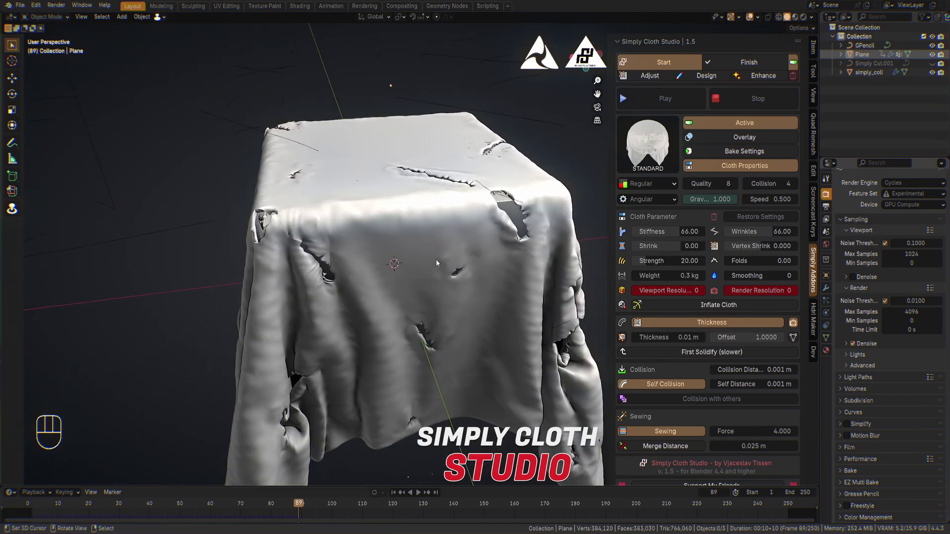
pyautogui.moveTo(472, 217); pyautogui.dragTo(409, 248)
pyautogui.moveTo(468, 228); pyautogui.dragTo(477, 227)
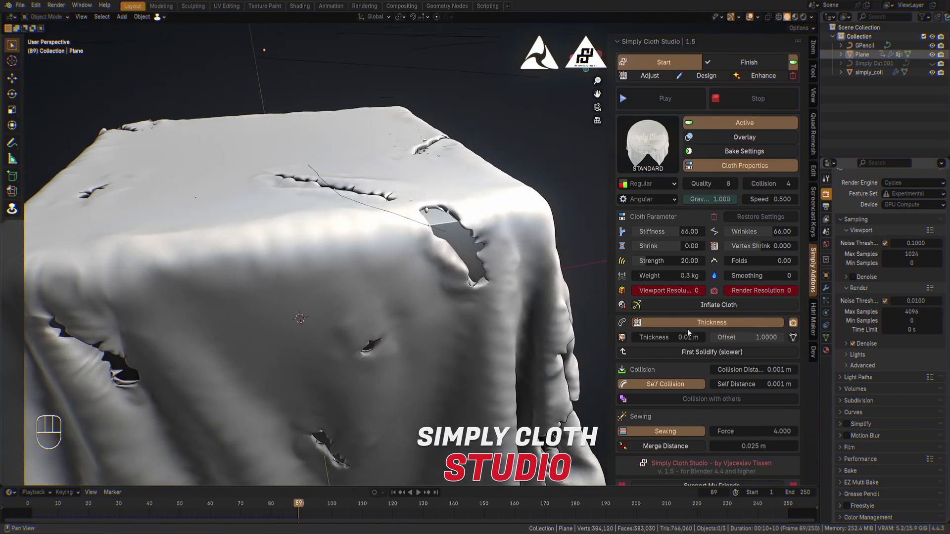
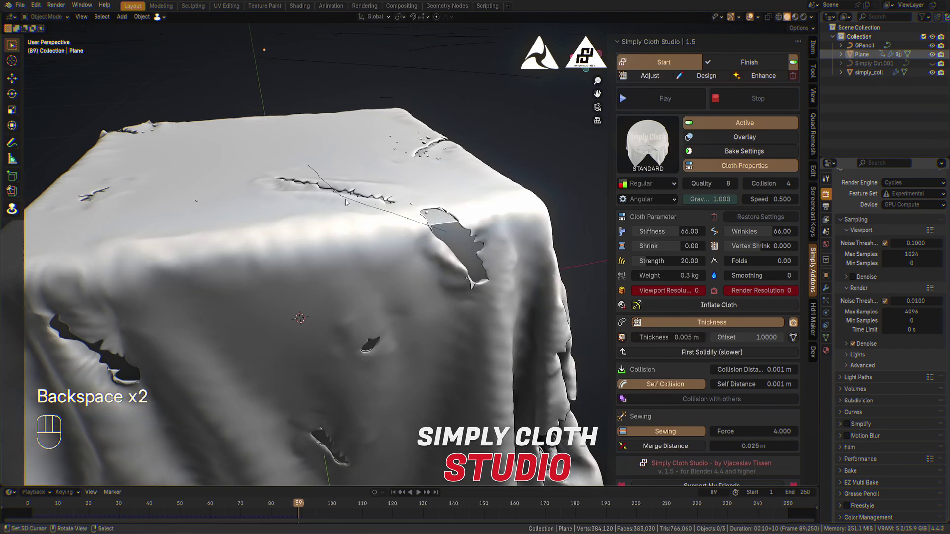
# Step: Orbit around the thickened cloth to inspect its solid draped edges and ragged holes
pyautogui.moveTo(394, 271); pyautogui.dragTo(446, 253)
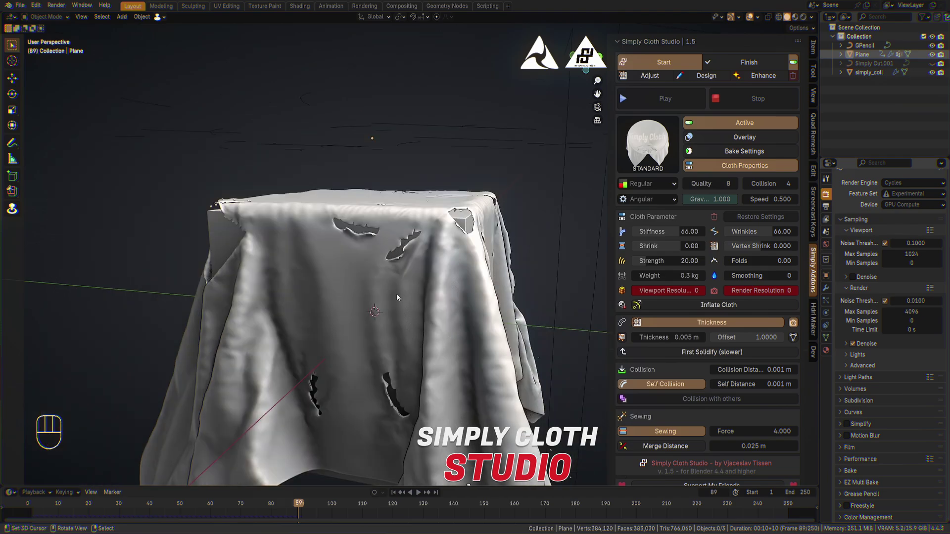
pyautogui.moveTo(399, 297); pyautogui.dragTo(436, 306)
pyautogui.moveTo(444, 274); pyautogui.dragTo(750, 275)
pyautogui.moveTo(512, 283); pyautogui.dragTo(519, 220)
pyautogui.moveTo(506, 225); pyautogui.dragTo(731, 214)
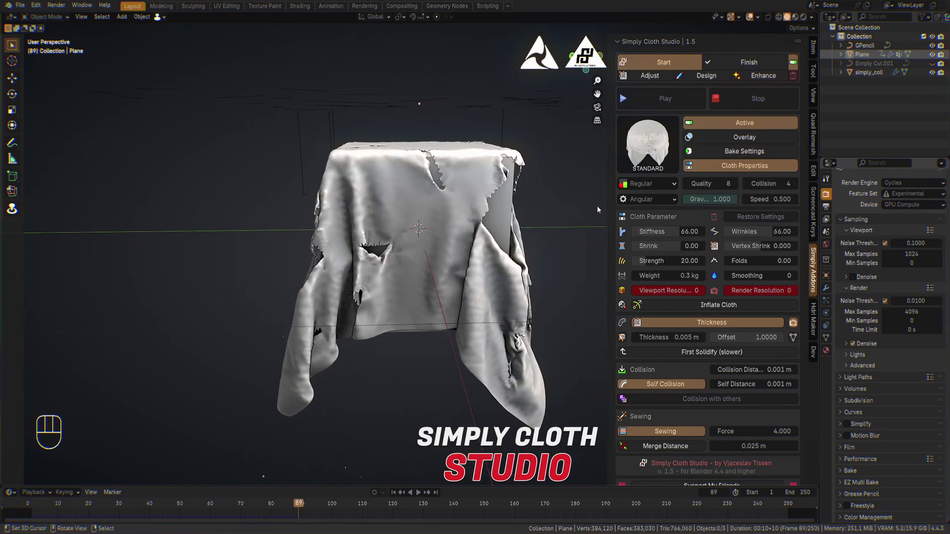